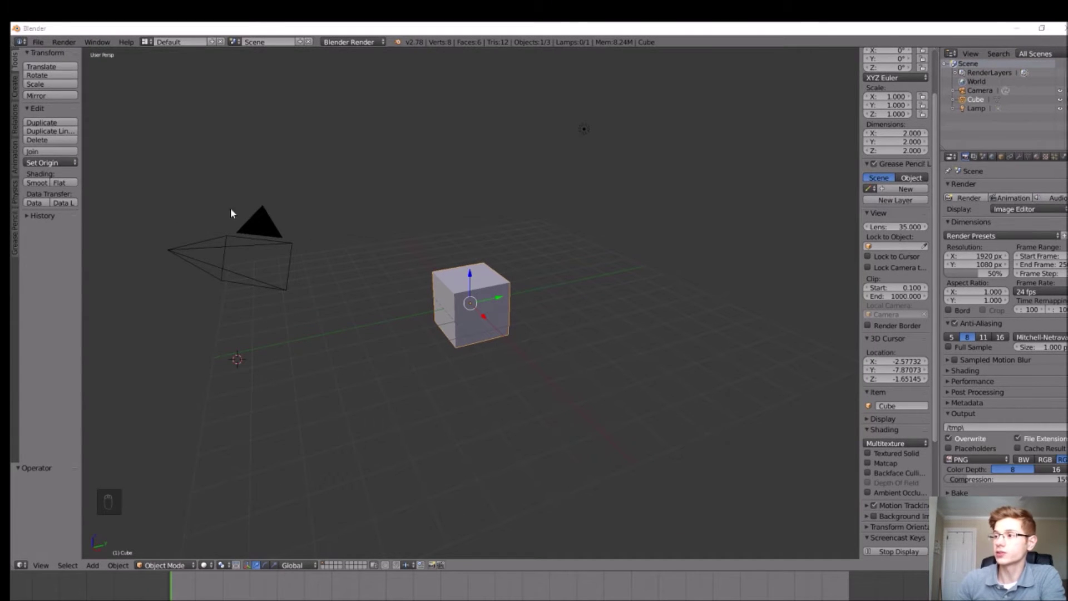
# Delete the default cube, leaving only the camera and lamp
pyautogui.press('Delete')
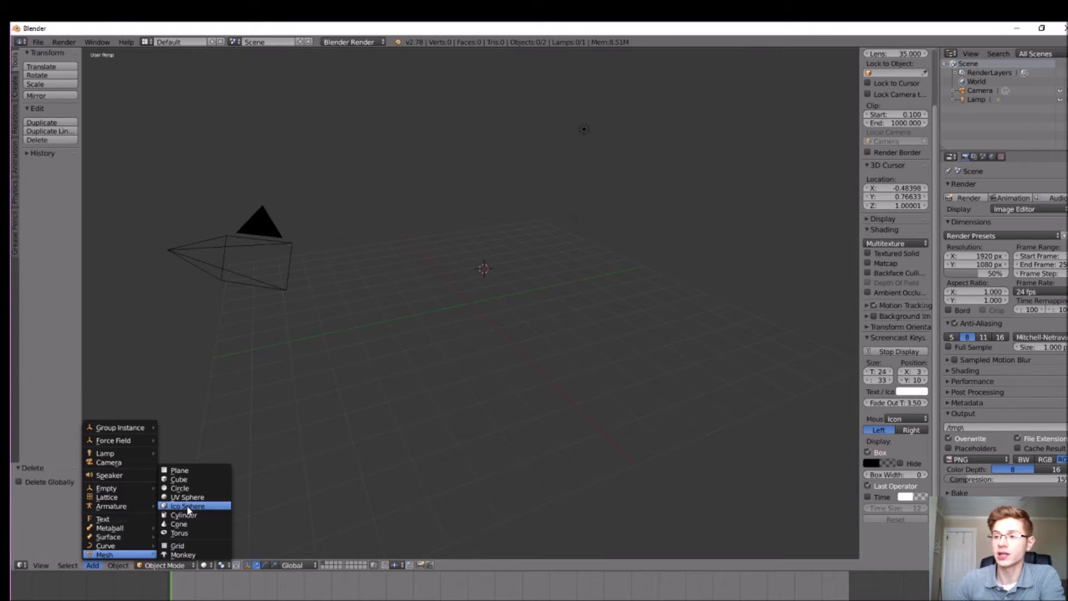
# Flatten the icosphere along Z to about 0.7 of its height
pyautogui.moveTo(489, 289); pyautogui.dragTo(527, 246)
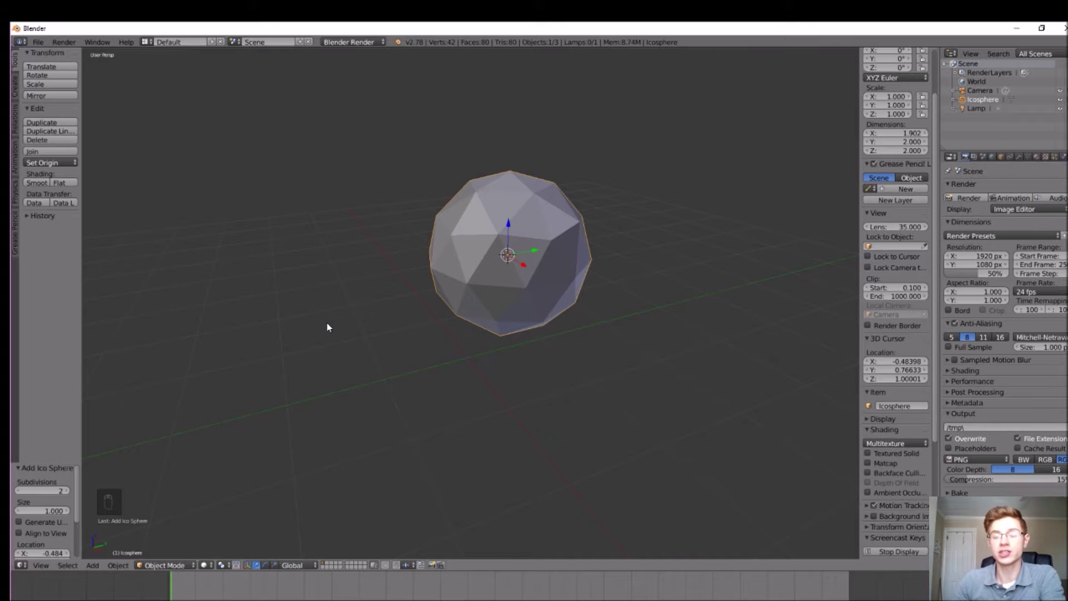
pyautogui.middleClick(329, 327)
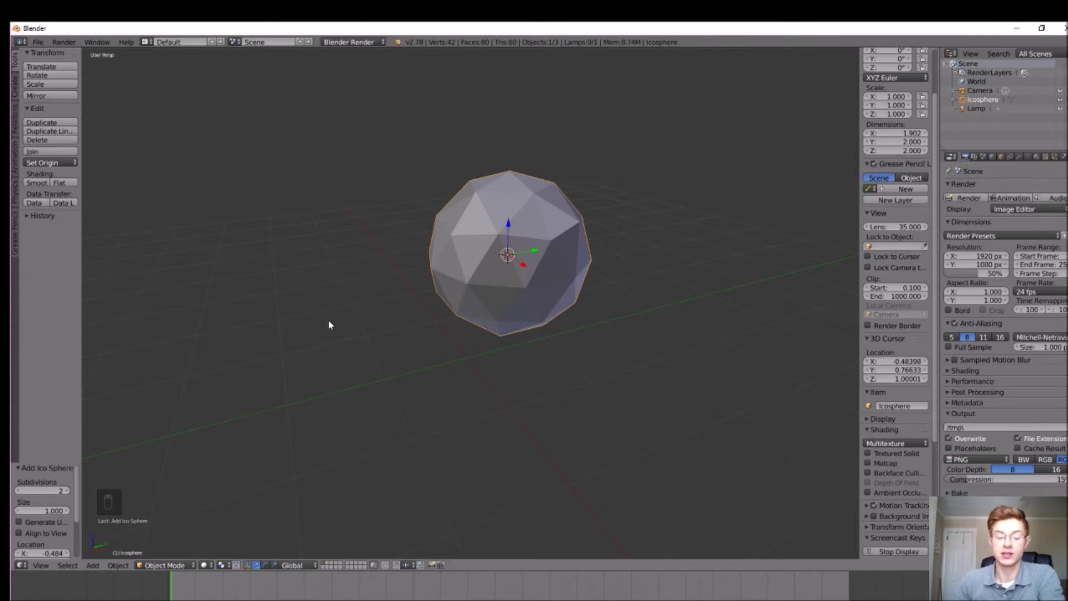
pyautogui.press('s')
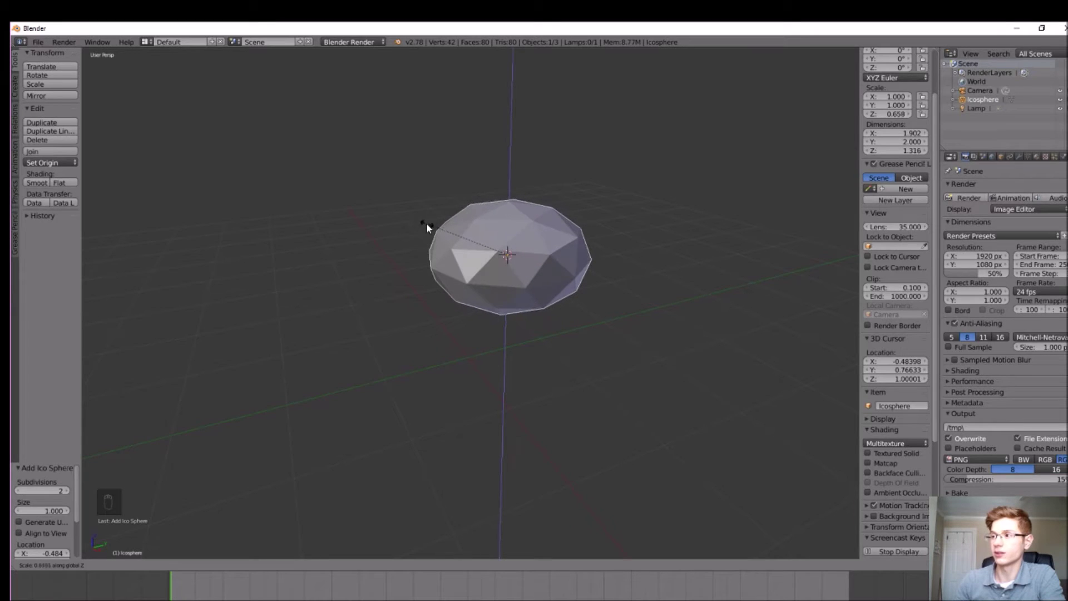
pyautogui.moveTo(434, 264); pyautogui.dragTo(156, 504)
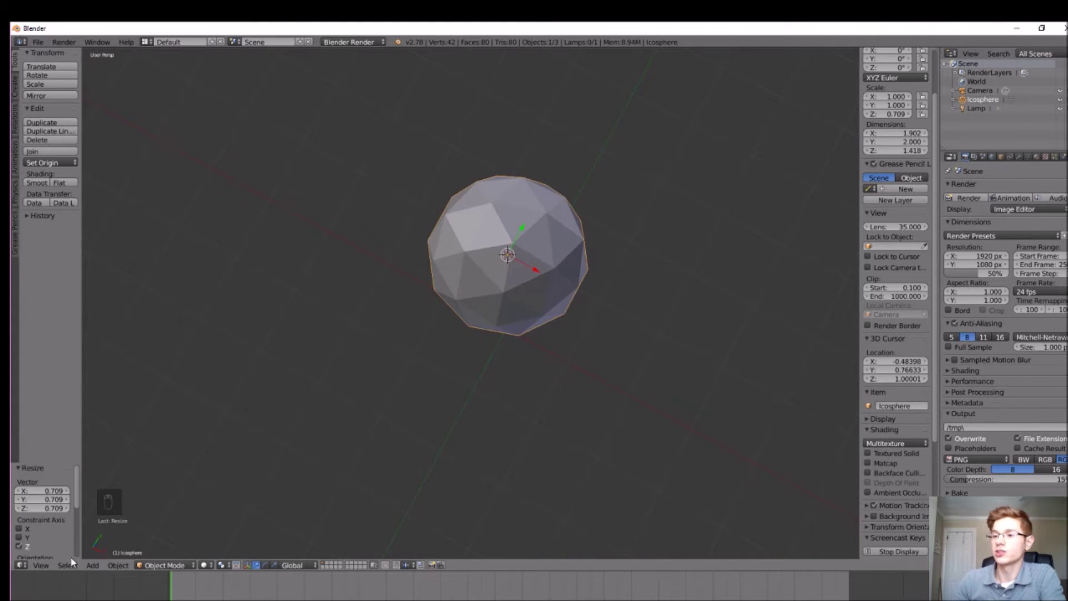
pyautogui.click(76, 454)
# Stretch the flattened sphere along Y to about 1.24 into an oval body
pyautogui.moveTo(311, 257); pyautogui.dragTo(424, 292)
pyautogui.press('s')
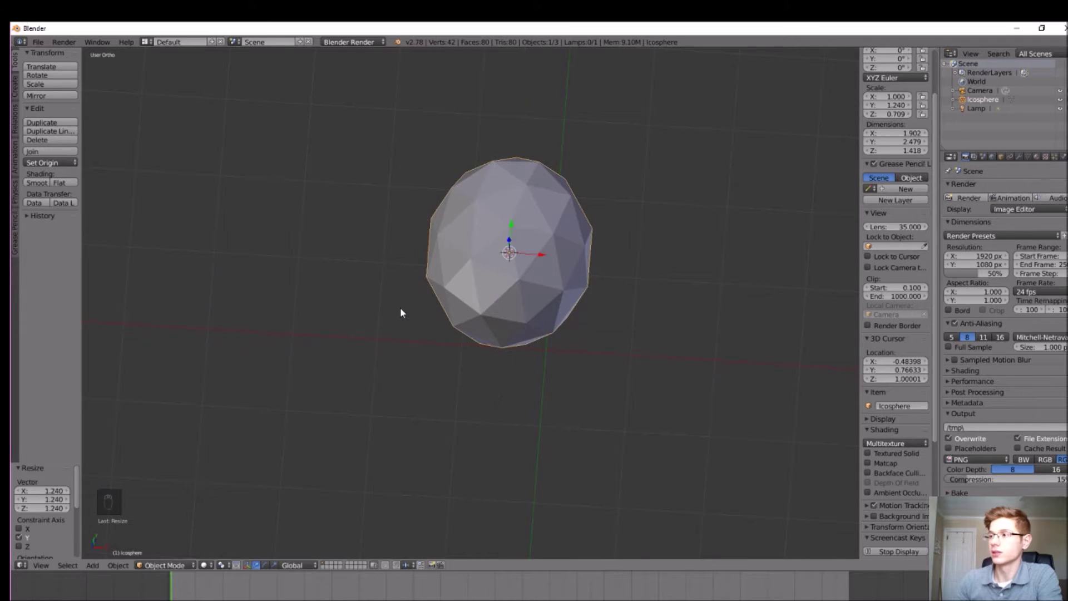
pyautogui.moveTo(373, 293); pyautogui.dragTo(326, 245)
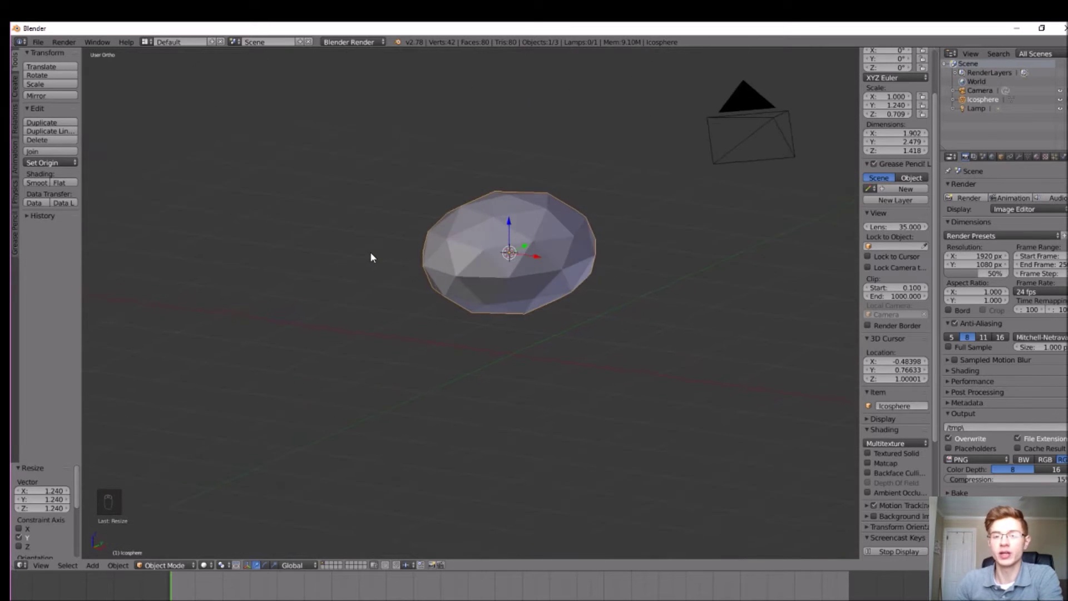
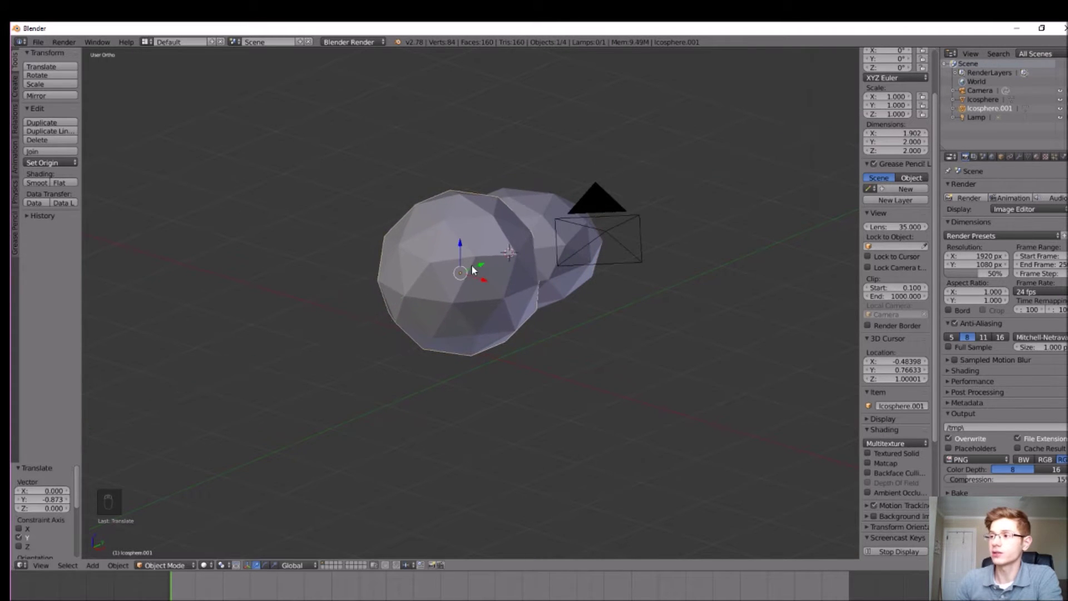
# Duplicate the body sphere, place it at the front and shrink it to under half size as a head
pyautogui.press('s')
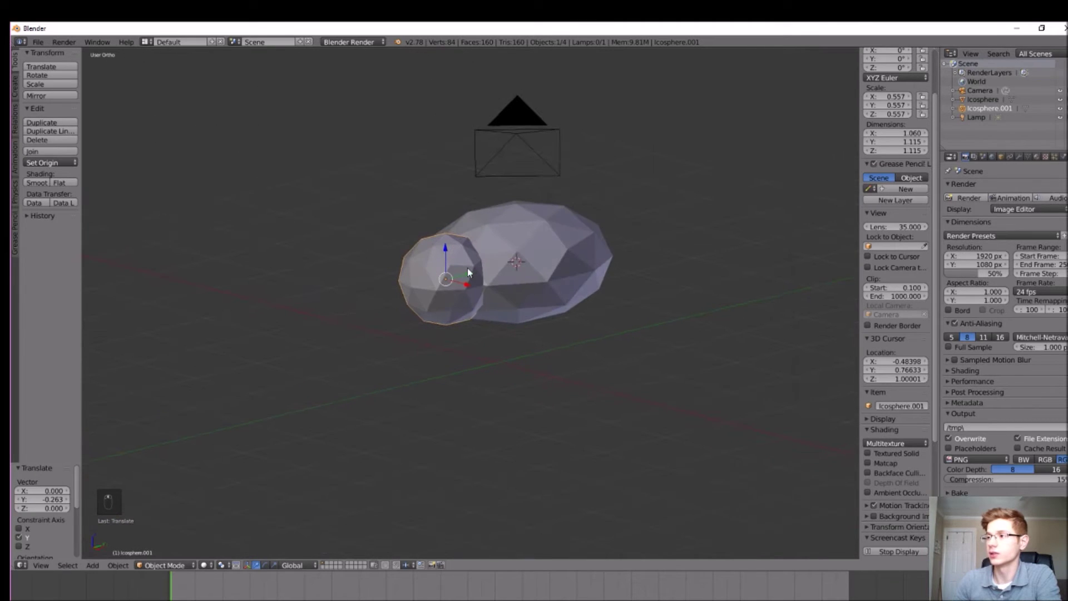
pyautogui.middleClick(473, 272)
pyautogui.click(460, 276)
pyautogui.press('s')
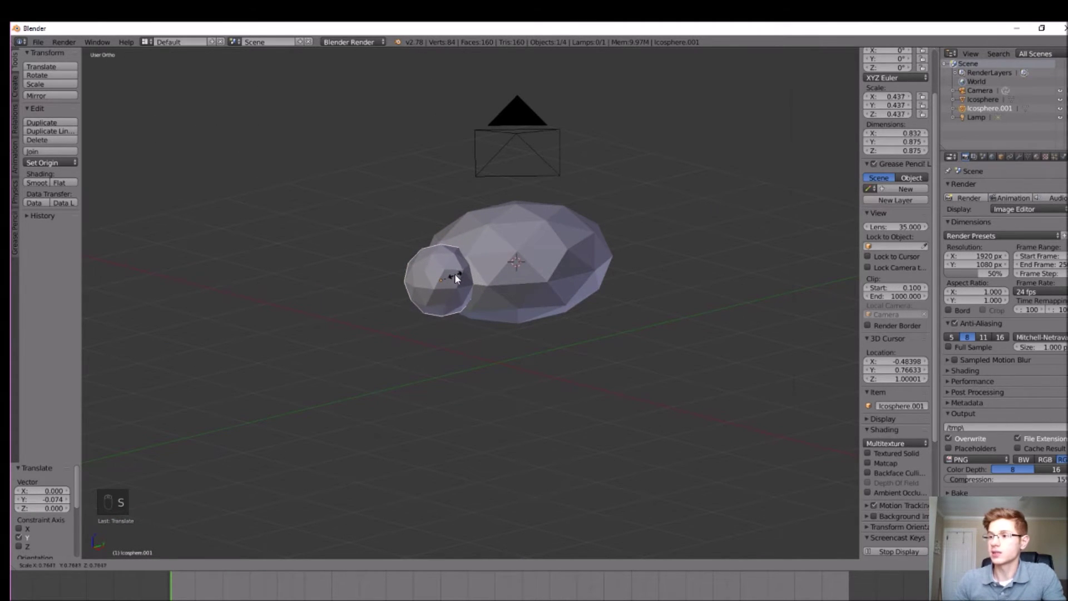
pyautogui.moveTo(445, 259); pyautogui.dragTo(418, 258)
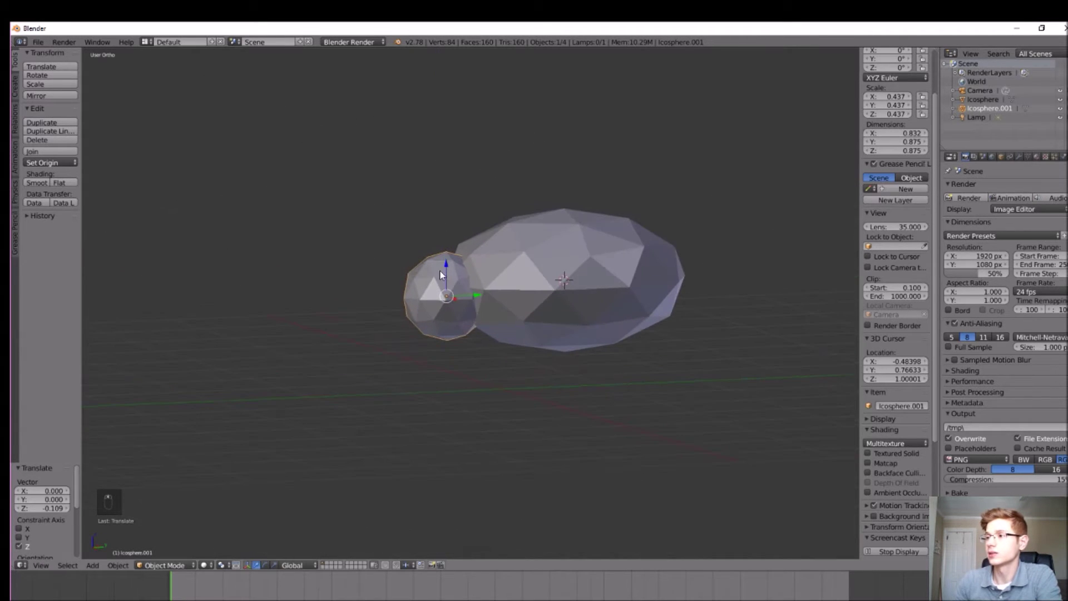
# Raise the head slightly, flatten it vertically and adjust its length and width
pyautogui.moveTo(451, 267); pyautogui.dragTo(472, 294)
pyautogui.middleClick(428, 295)
pyautogui.moveTo(441, 298); pyautogui.dragTo(454, 304)
pyautogui.press('s')
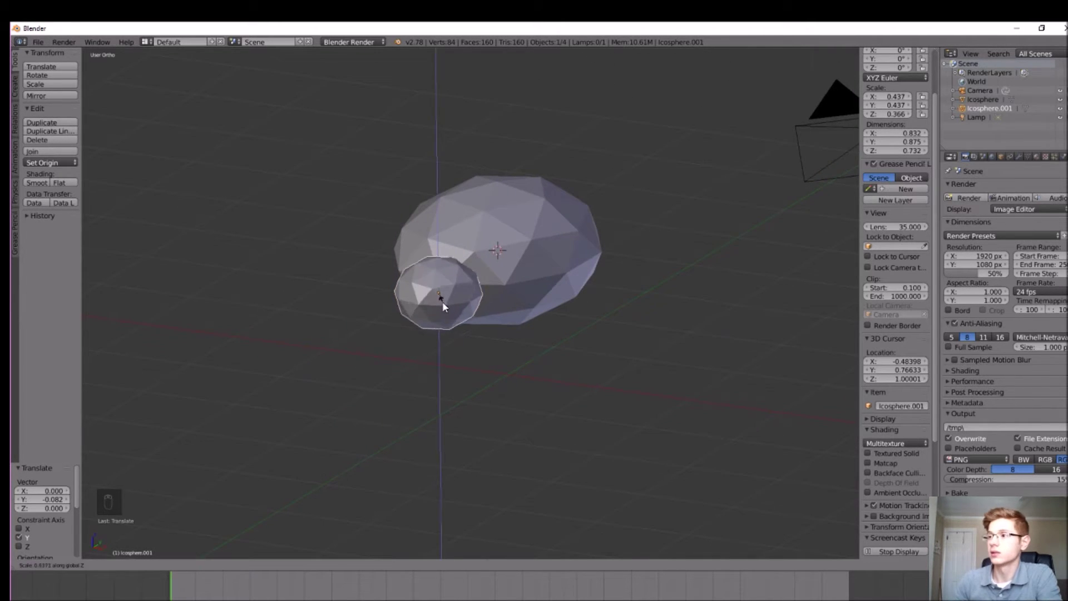
pyautogui.moveTo(473, 346); pyautogui.dragTo(444, 319)
pyautogui.press('s')
pyautogui.moveTo(407, 283); pyautogui.dragTo(421, 289)
pyautogui.press('s')
pyautogui.press('a')
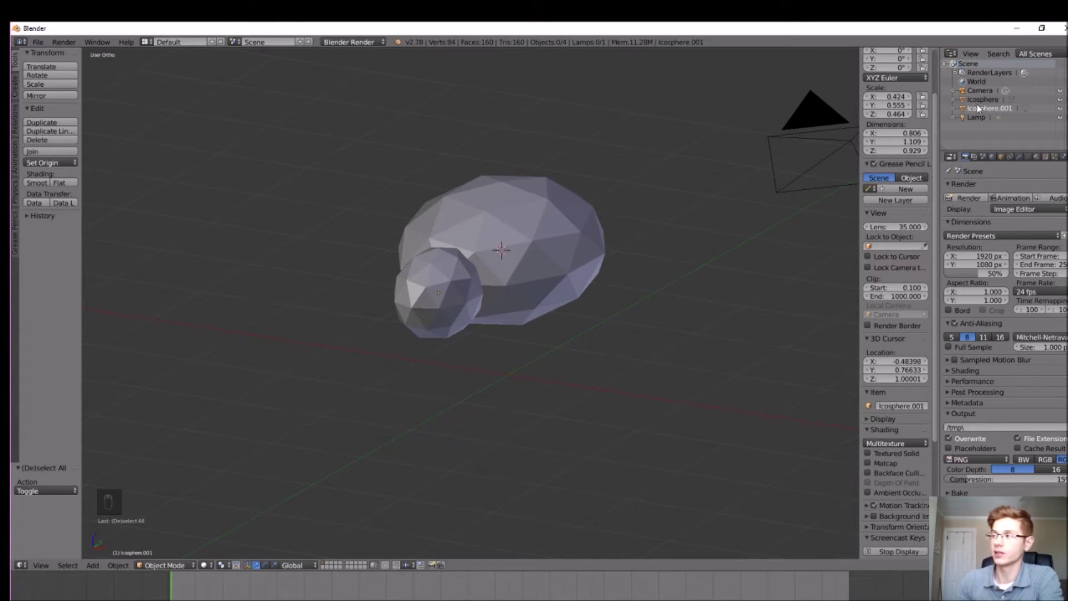
# Name the spheres Body and Head in the Outliner, then lower and flatten the head slightly
pyautogui.moveTo(985, 106); pyautogui.dragTo(1003, 99)
pyautogui.moveTo(1003, 99); pyautogui.dragTo(990, 113)
pyautogui.moveTo(991, 114); pyautogui.dragTo(779, 250)
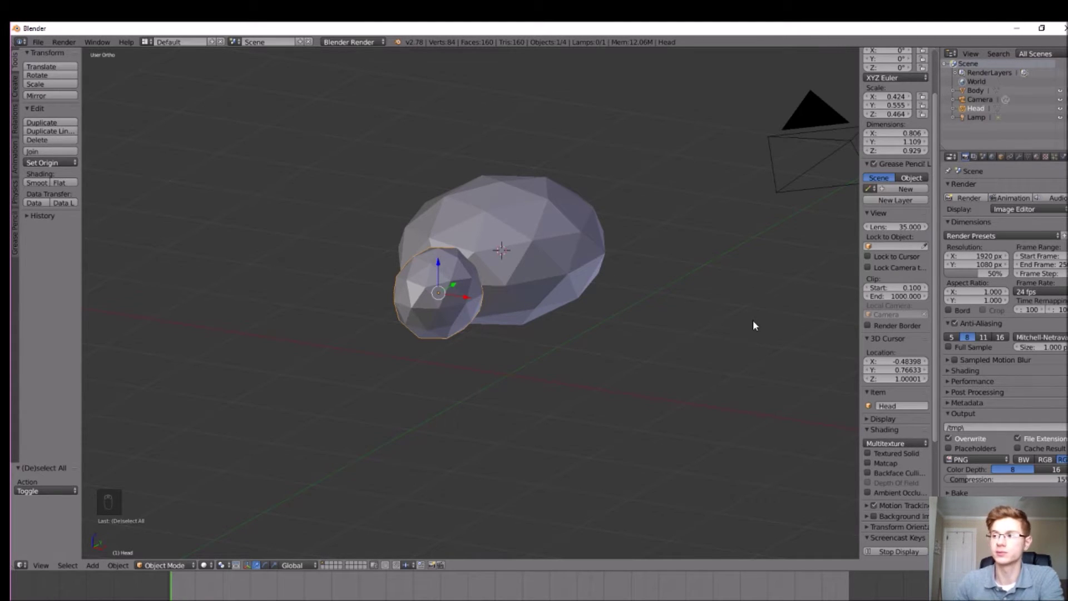
pyautogui.moveTo(494, 367); pyautogui.dragTo(171, 537)
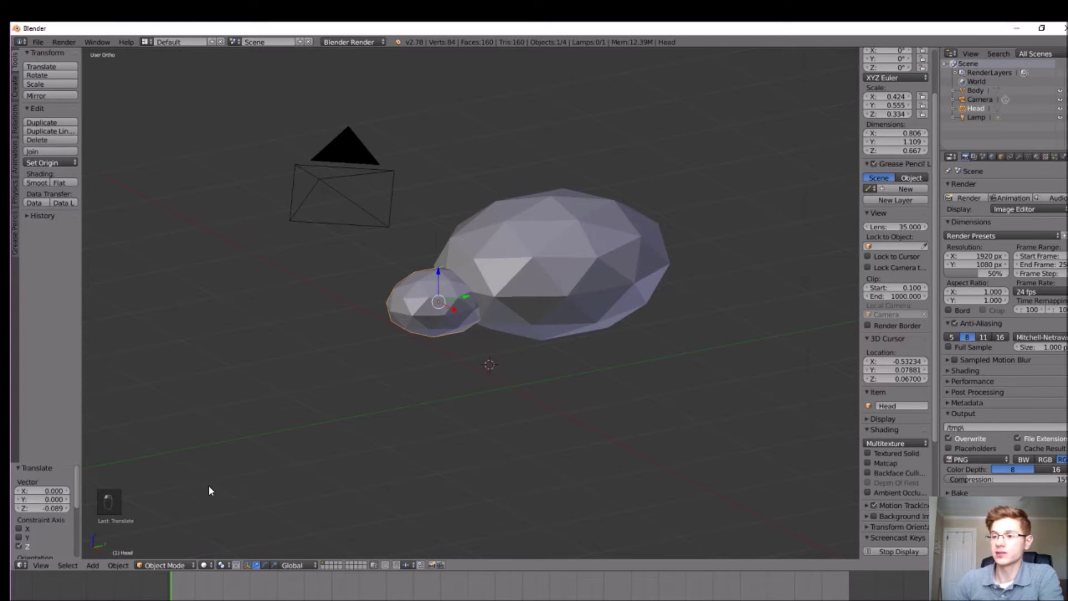
pyautogui.press('a')
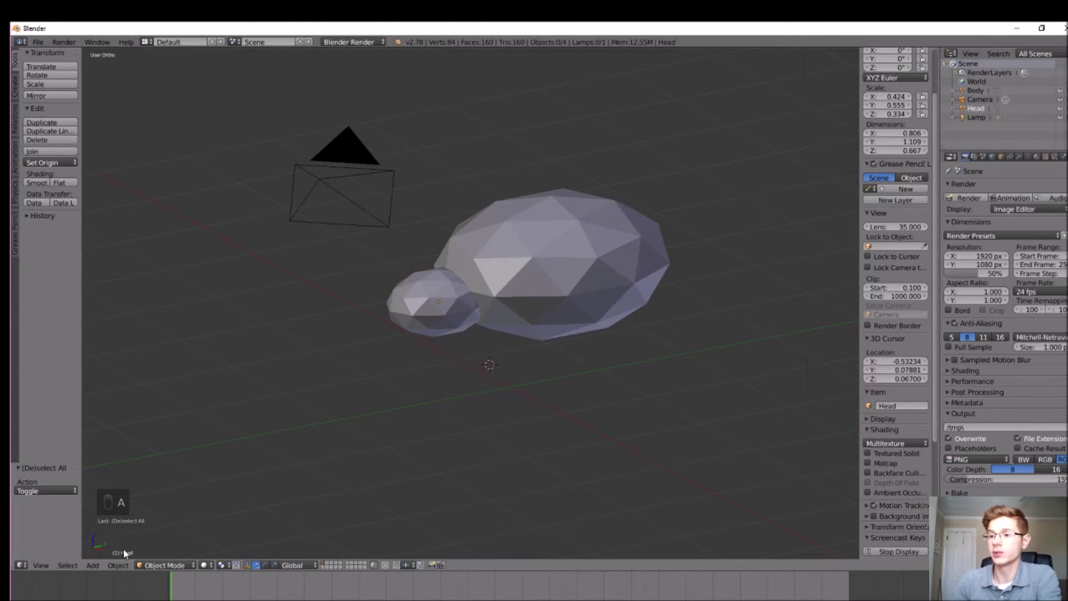
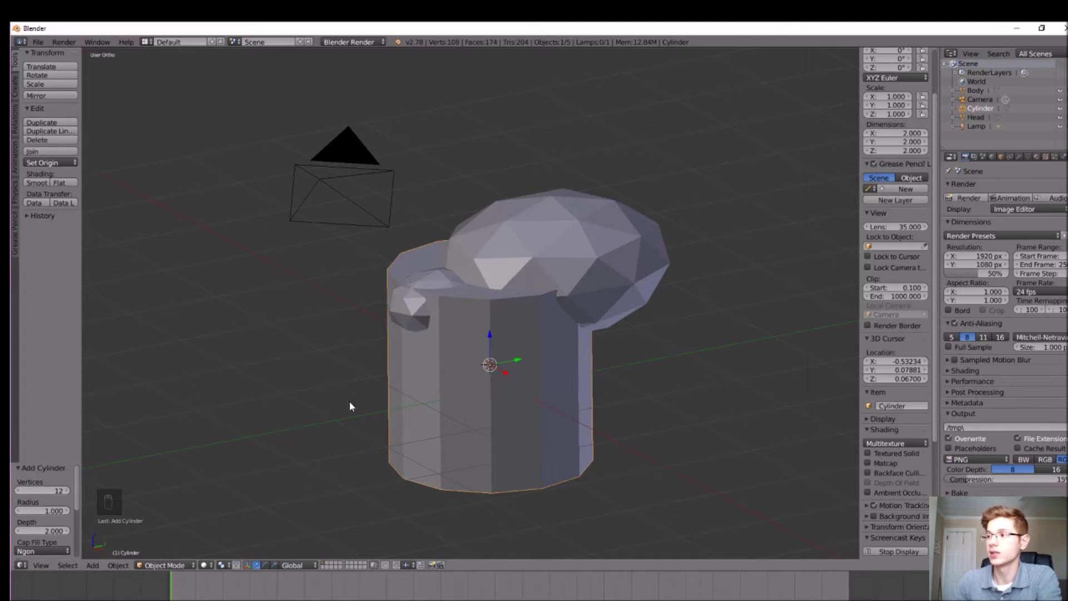
# Add a cylinder, pull it out of the body and shrink it to under half size
pyautogui.moveTo(356, 418); pyautogui.dragTo(322, 417)
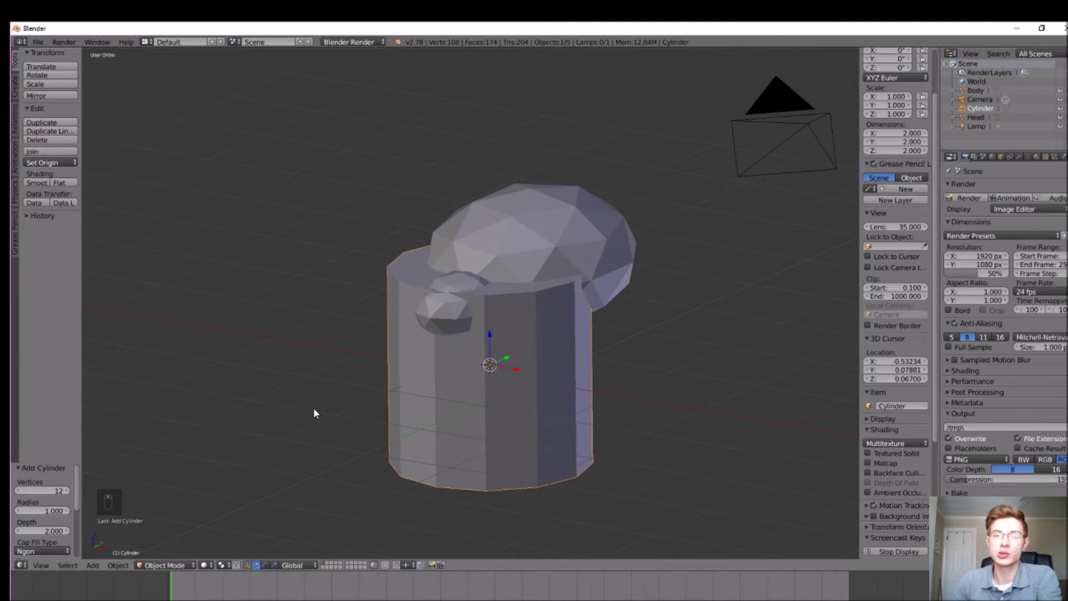
pyautogui.moveTo(529, 402); pyautogui.dragTo(516, 371)
pyautogui.moveTo(516, 371); pyautogui.dragTo(634, 387)
pyautogui.press('s')
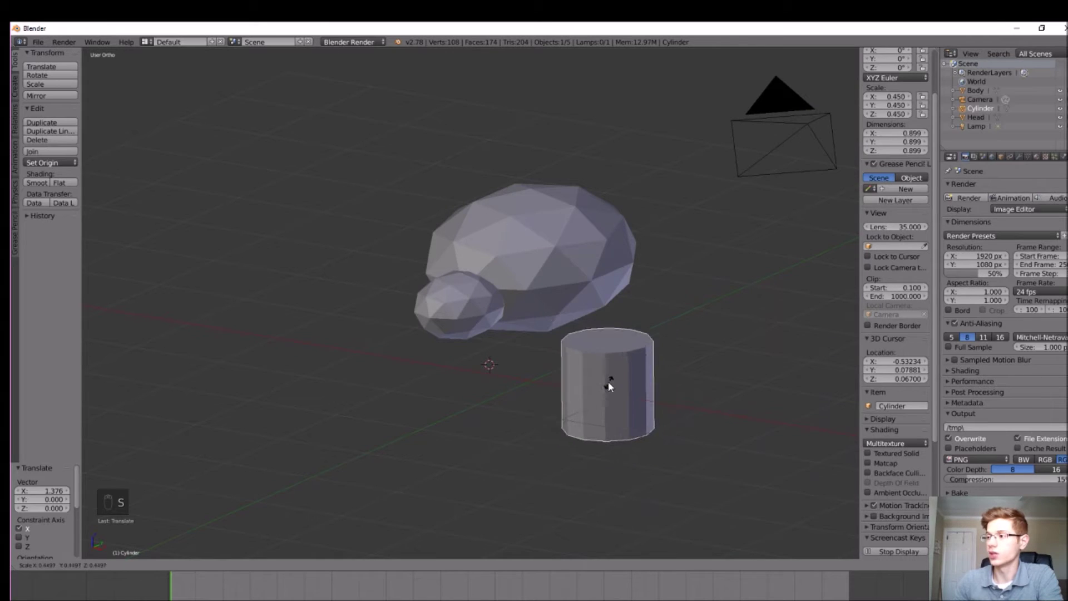
pyautogui.moveTo(664, 403); pyautogui.dragTo(623, 396)
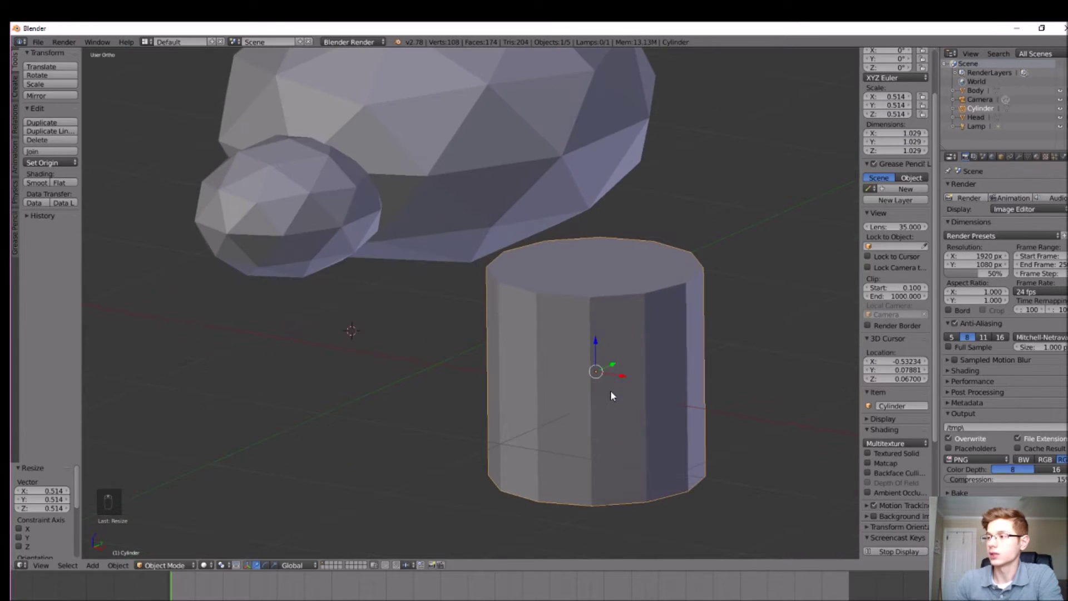
pyautogui.press('s')
pyautogui.click(618, 395)
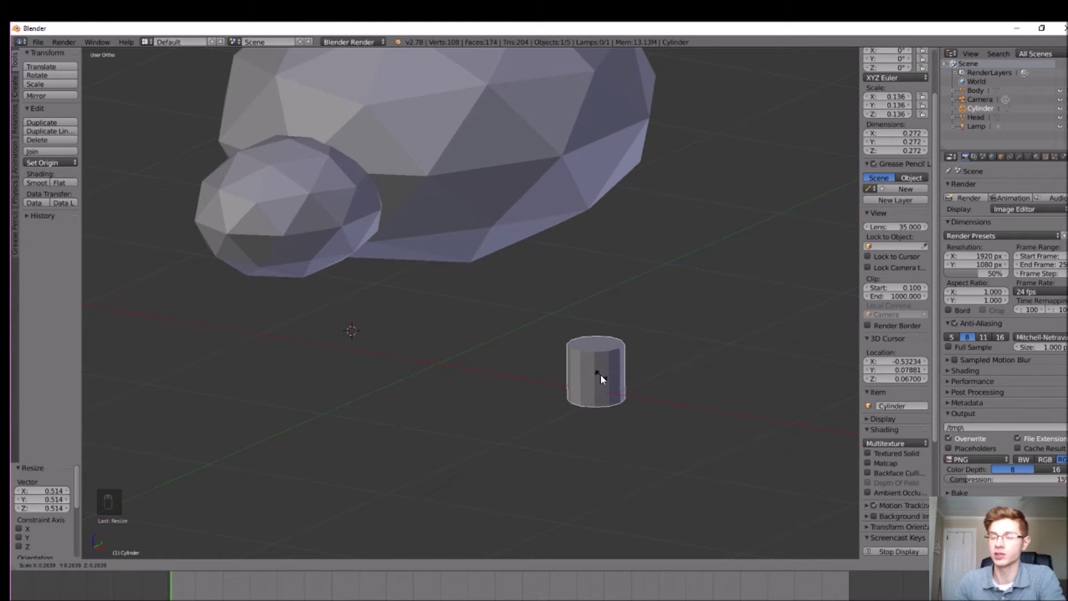
# Shrink the cylinder to thin leg size, rotate it onto its side and raise it toward the body
pyautogui.moveTo(604, 342); pyautogui.dragTo(614, 264)
pyautogui.press('r')
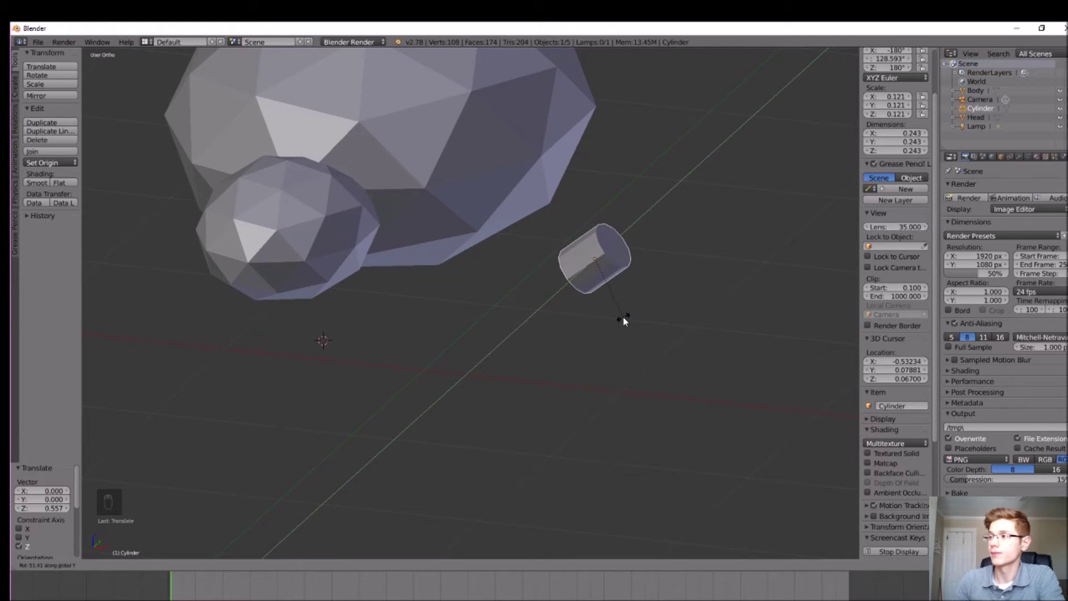
pyautogui.middleClick(617, 329)
pyautogui.moveTo(601, 221); pyautogui.dragTo(591, 170)
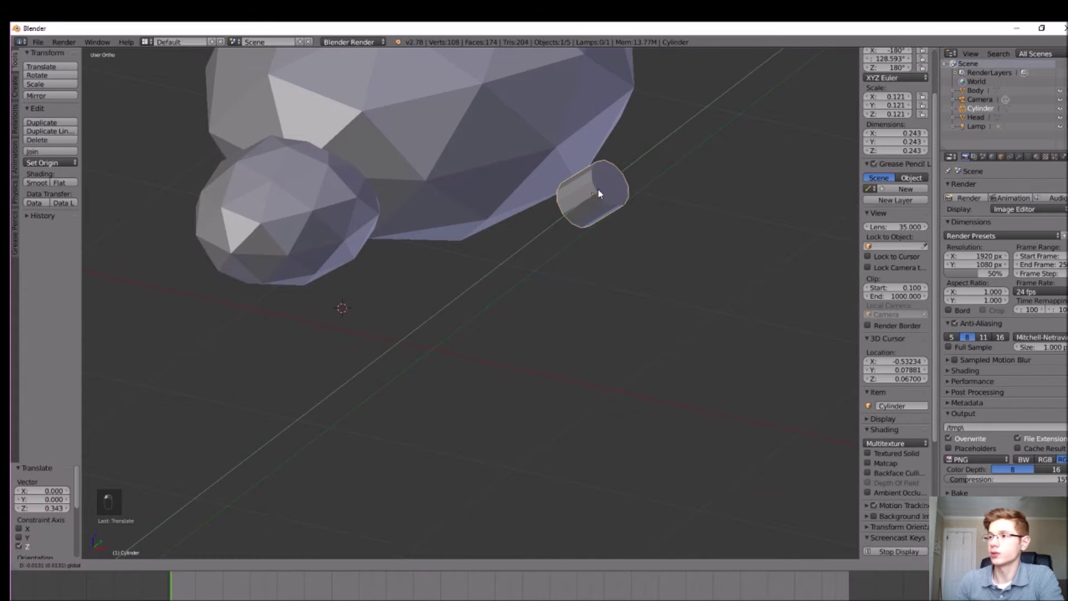
pyautogui.middleClick(368, 238)
# Tuck the cylinder under the head and extrude it into a long angled upper leg
pyautogui.moveTo(347, 238); pyautogui.dragTo(322, 223)
pyautogui.moveTo(393, 262); pyautogui.dragTo(379, 260)
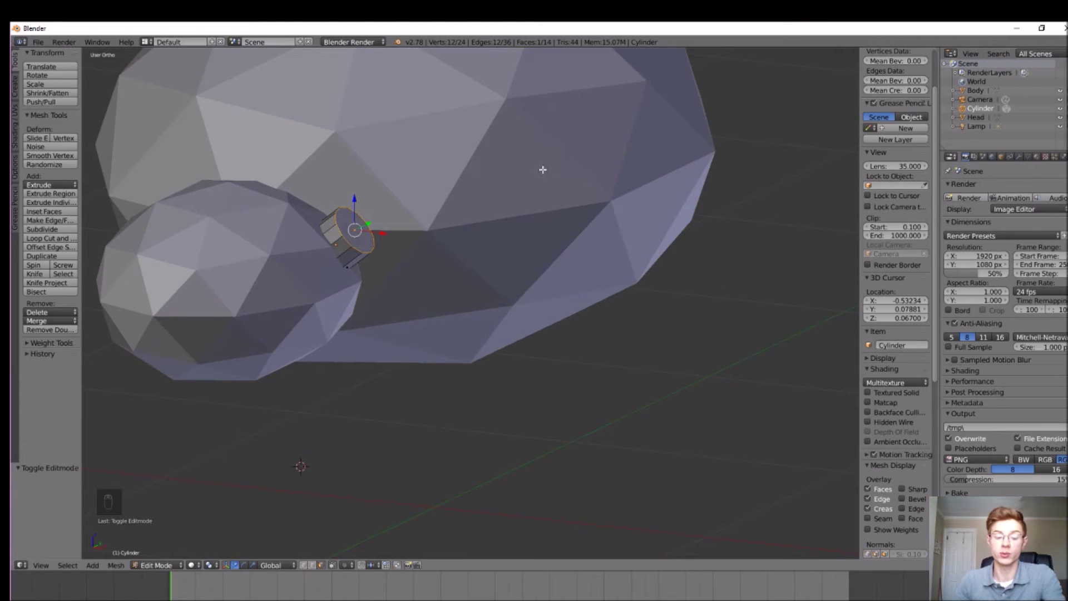
pyautogui.press('e')
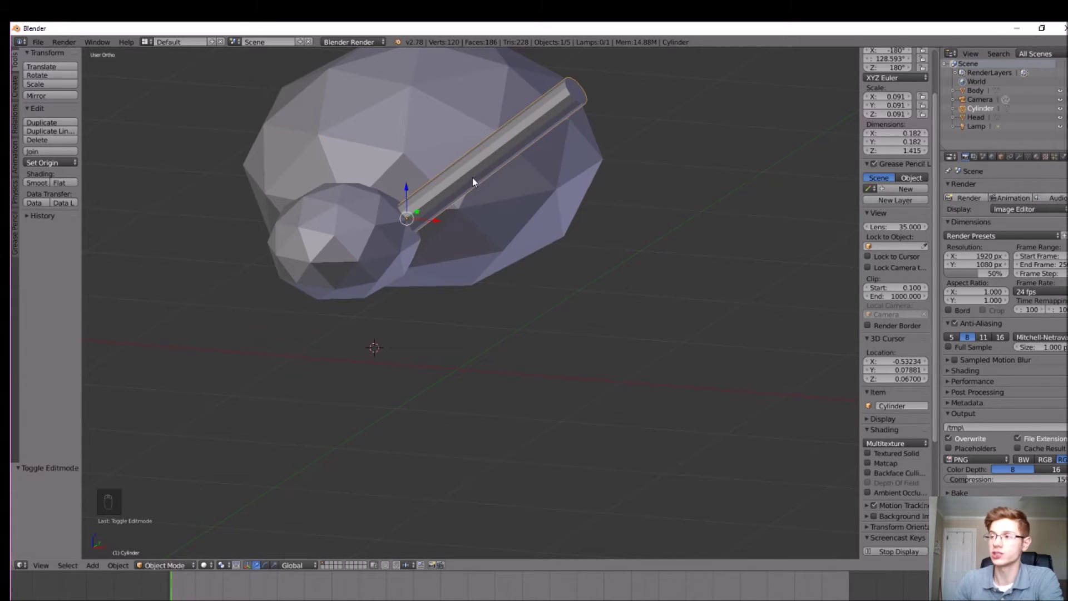
pyautogui.press('r')
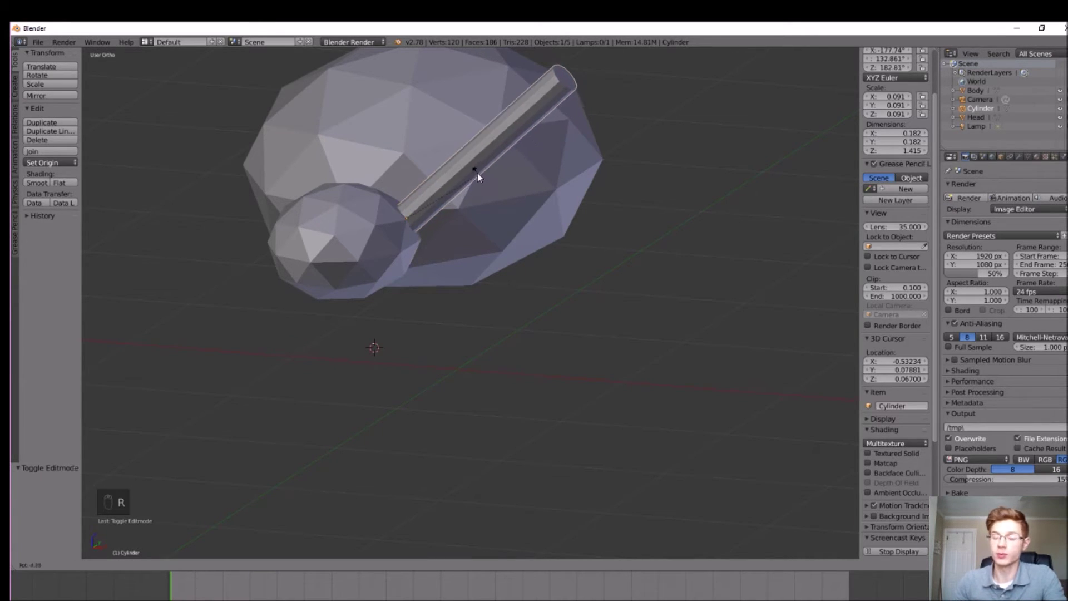
pyautogui.click(415, 193)
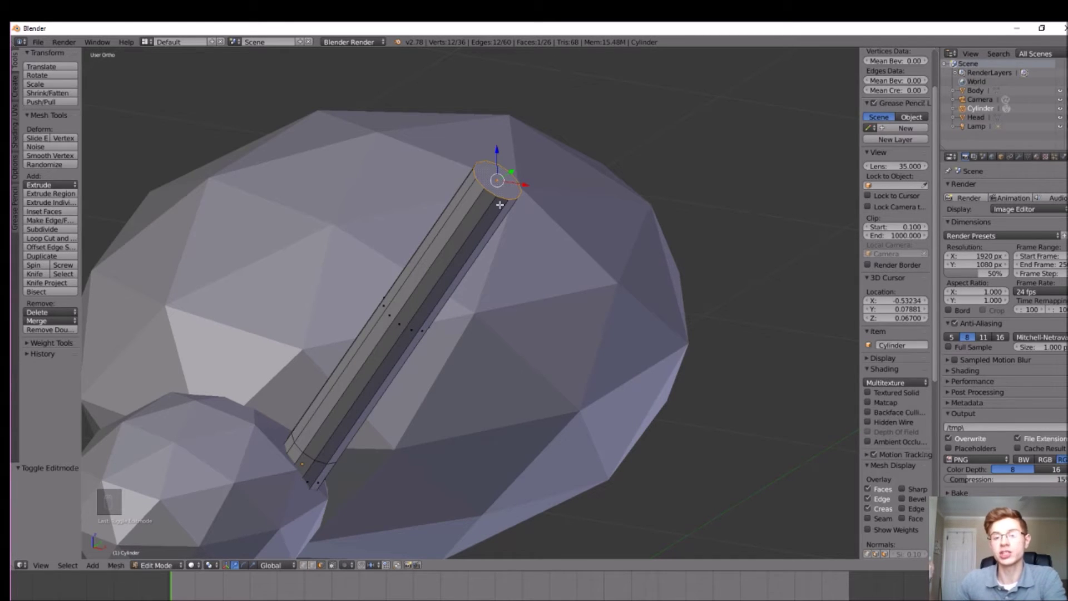
# Tilt the upper leg's end face and extrude a short knee joint section at its tip
pyautogui.press('e')
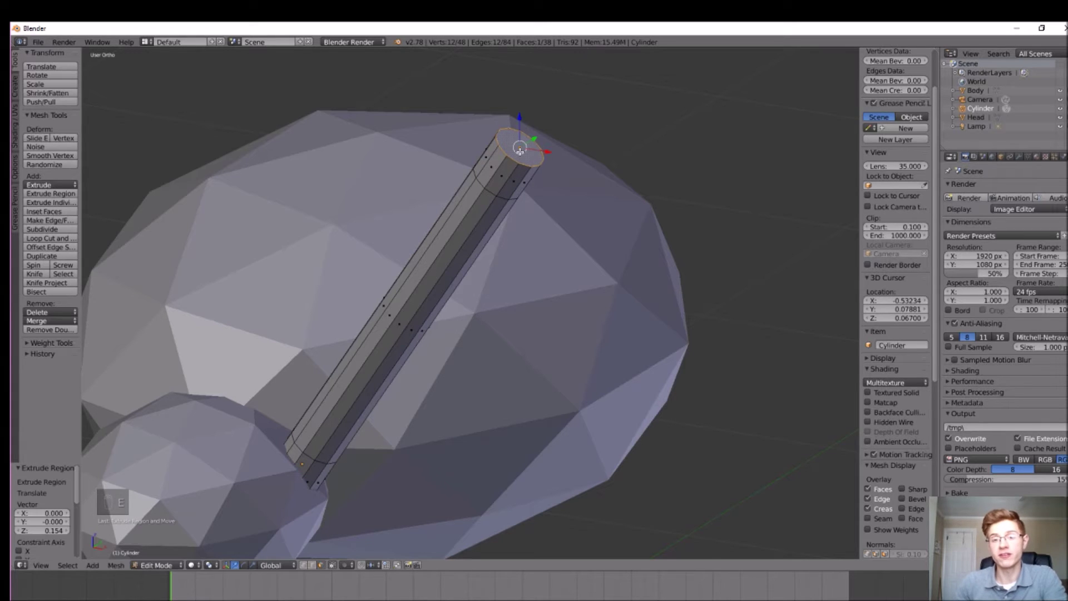
pyautogui.press('r')
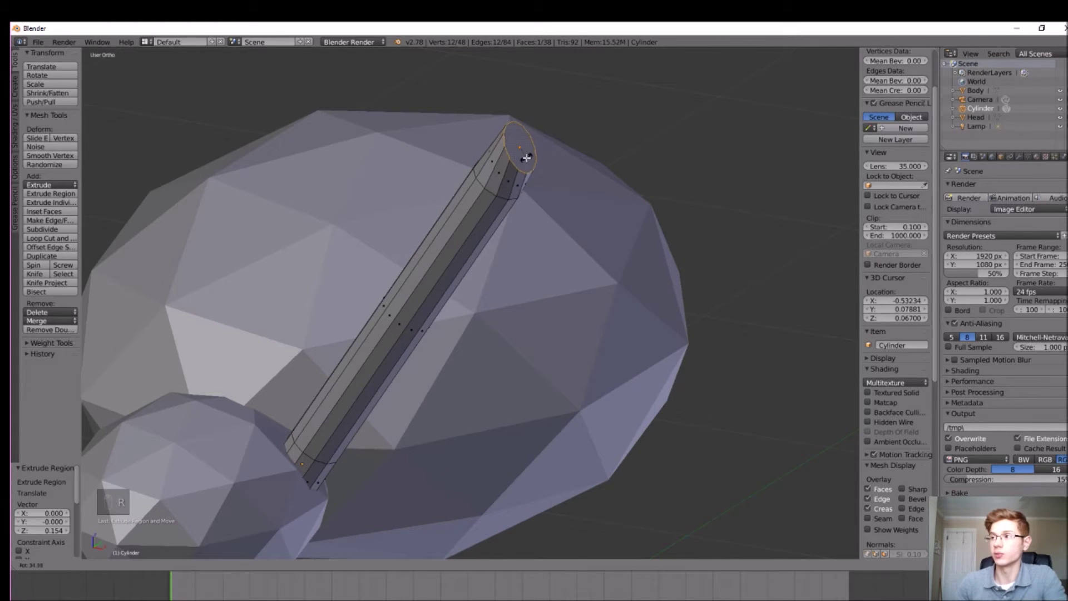
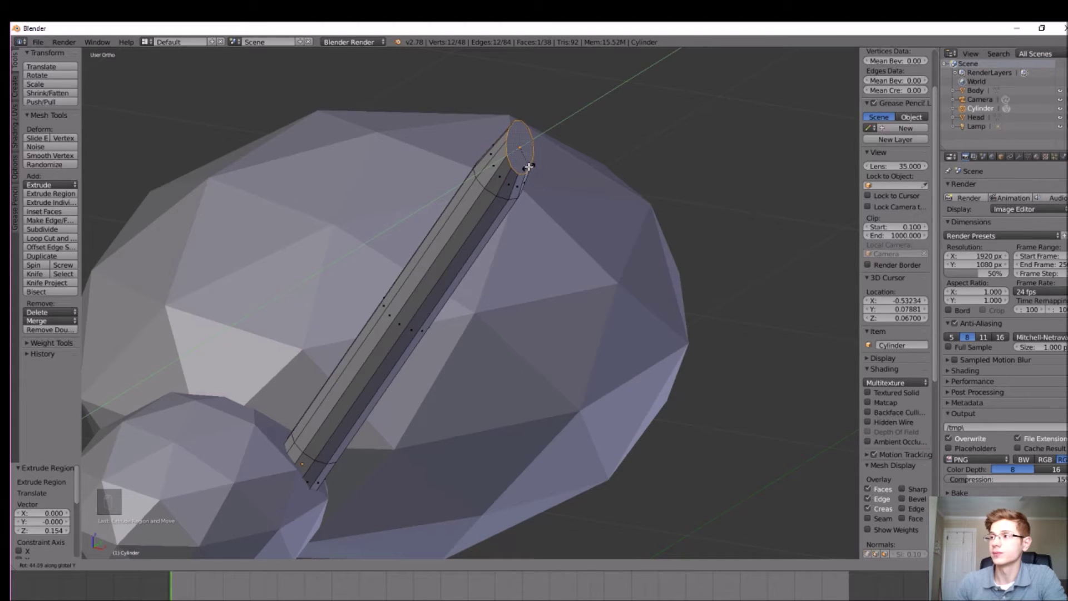
pyautogui.press('a')
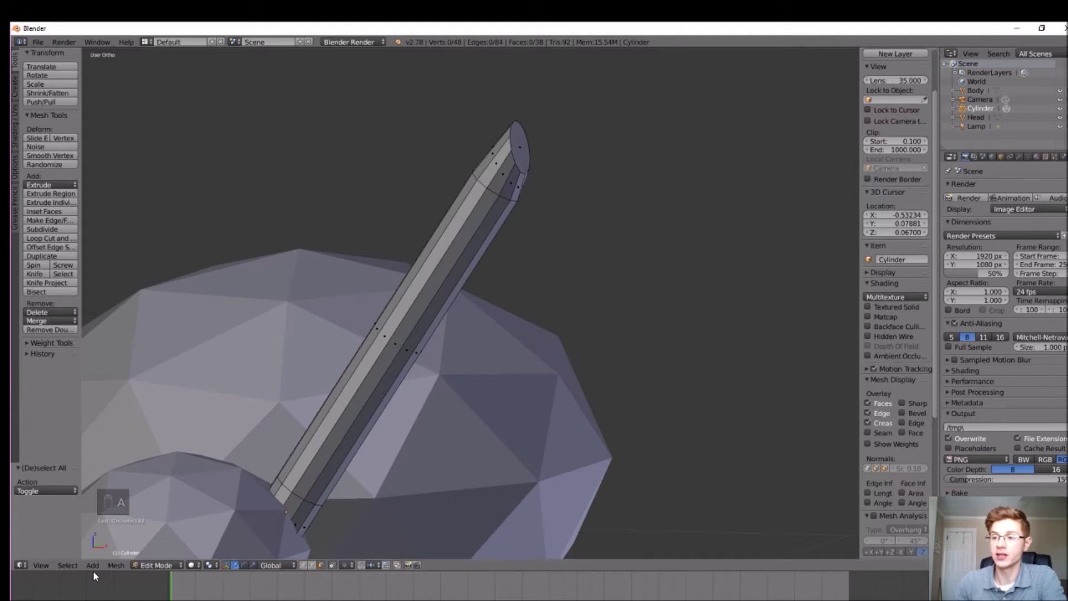
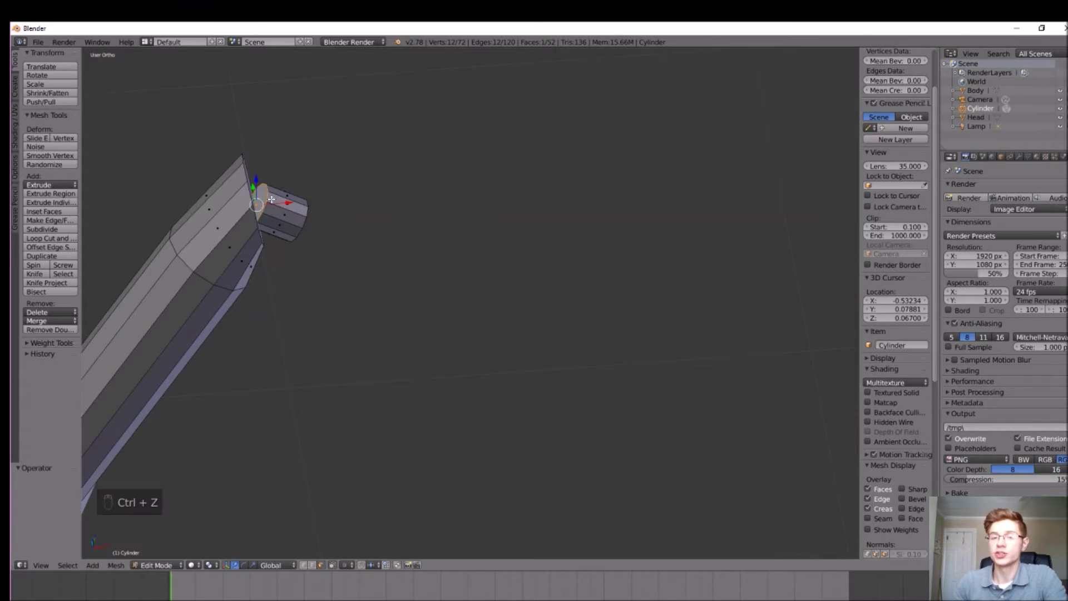
pyautogui.press('e')
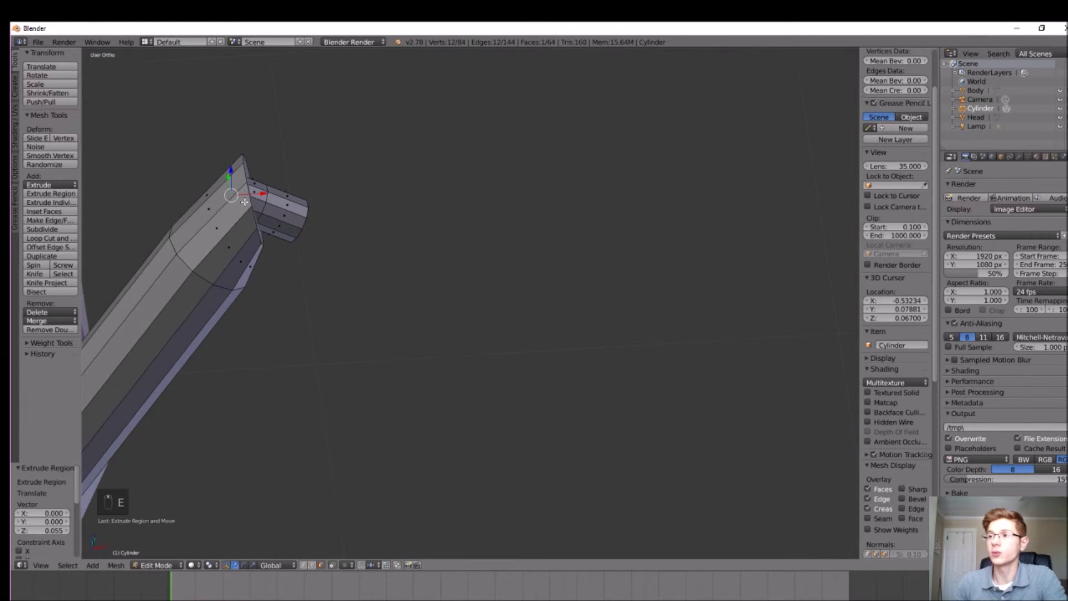
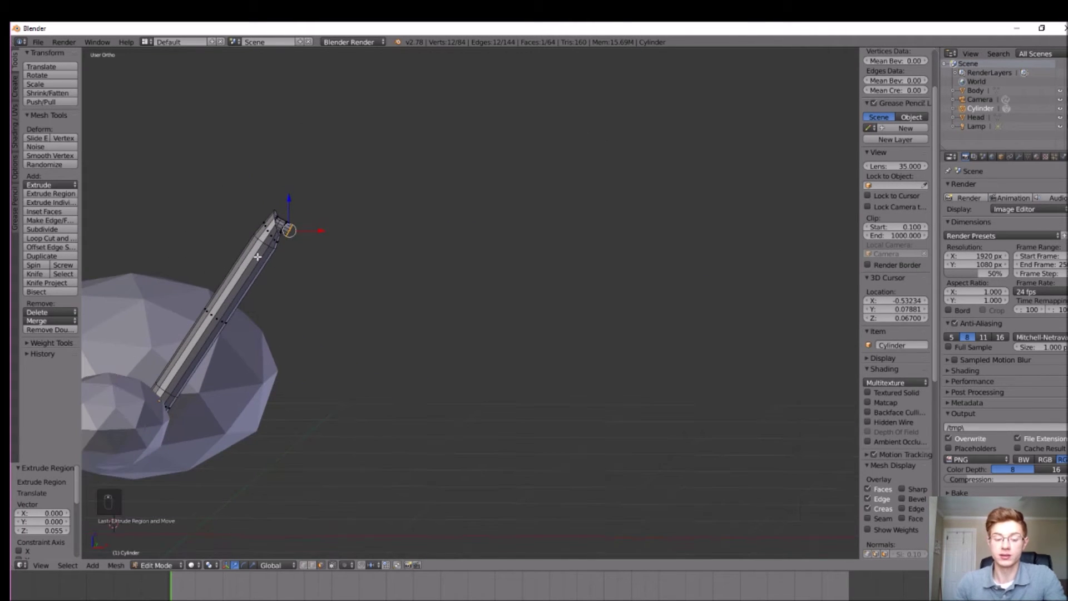
# Extrude a long lower-leg segment angling outward from the knee joint
pyautogui.press('e')
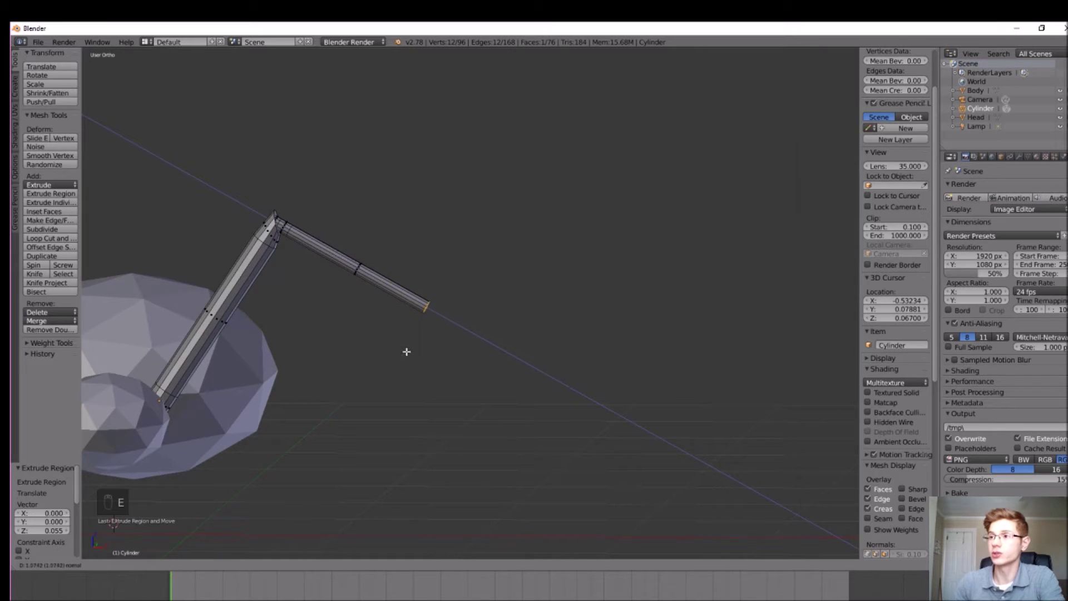
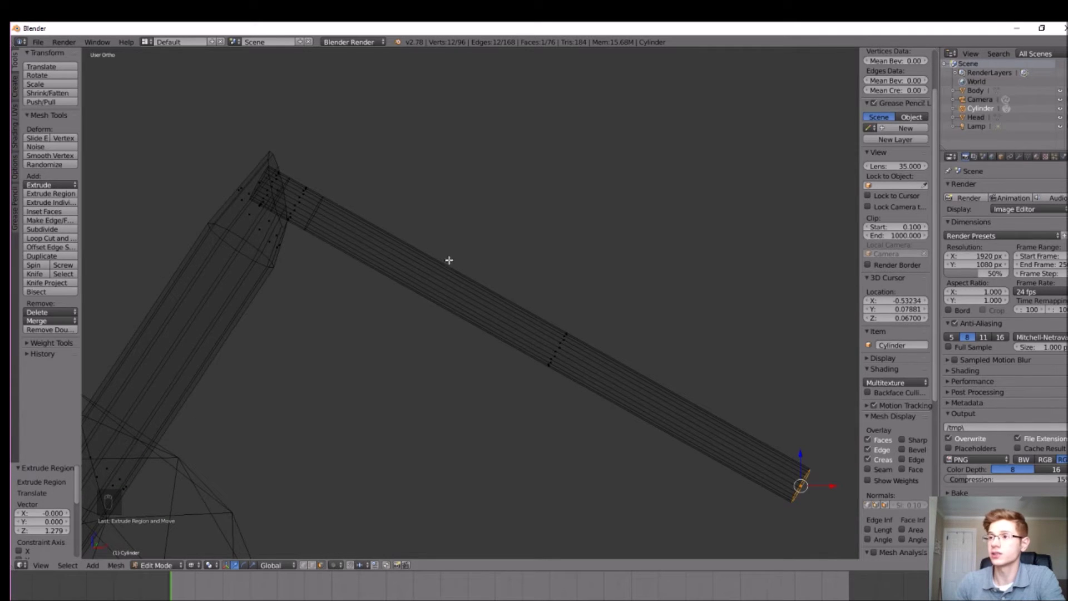
pyautogui.press('b')
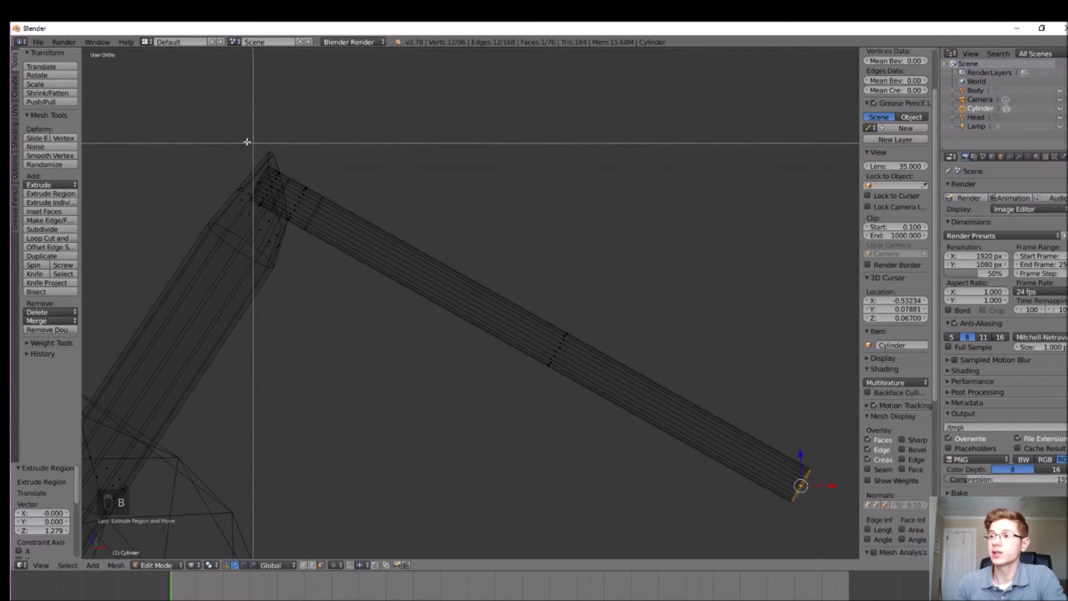
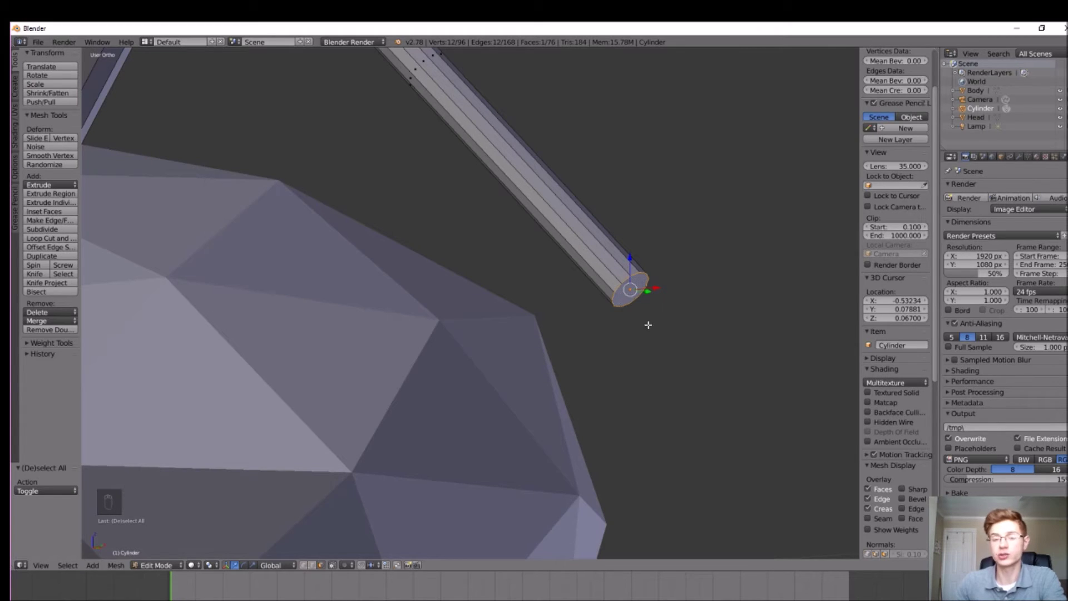
# Extrude a short section at the lower leg's tip and rotate its end face on one axis
pyautogui.press('e')
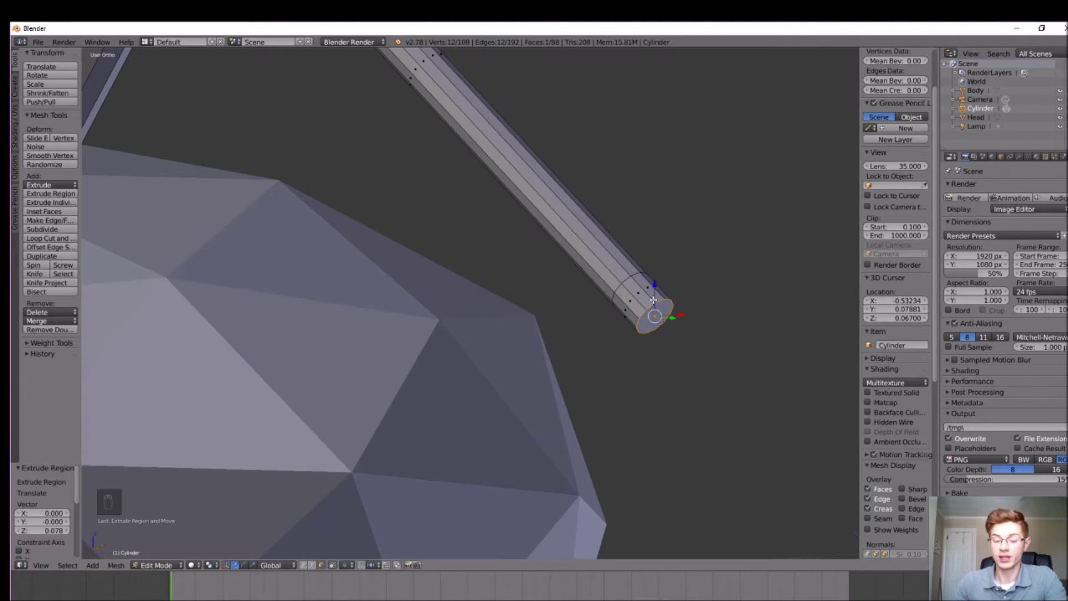
pyautogui.press('r')
pyautogui.press('r')
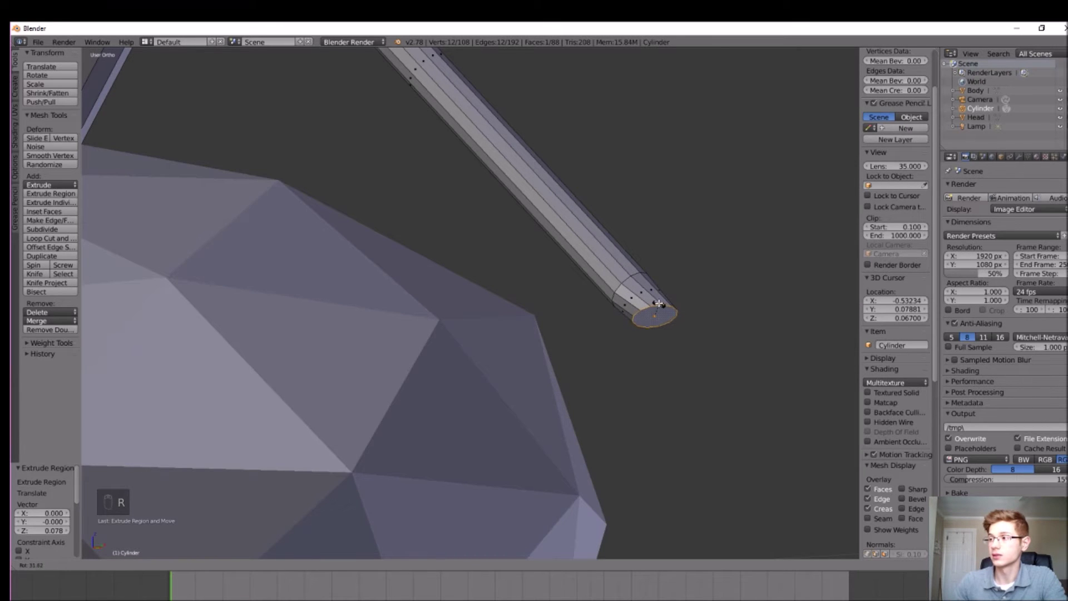
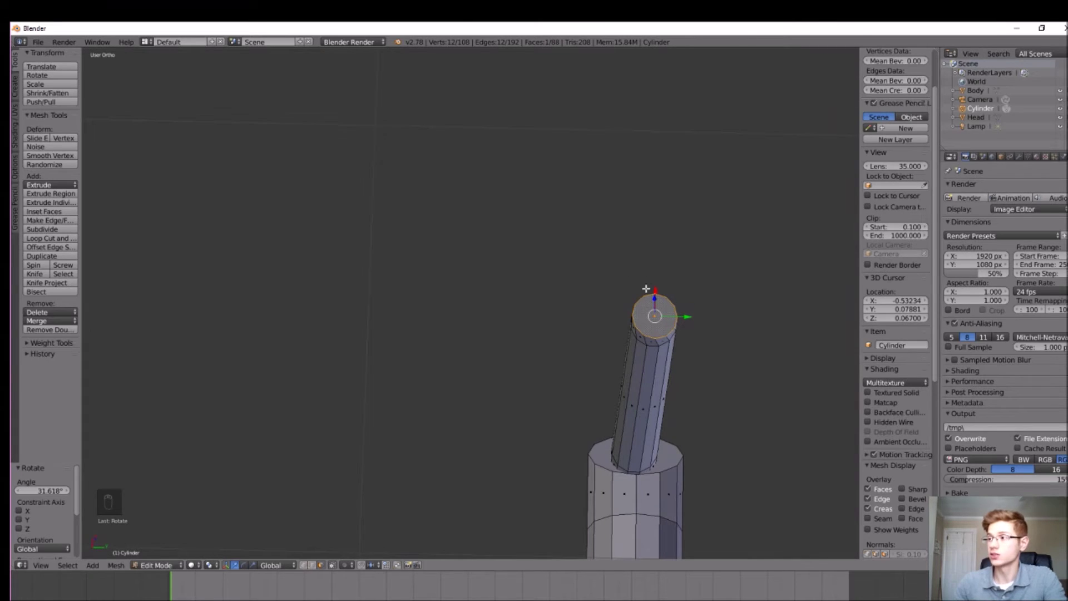
pyautogui.press('r')
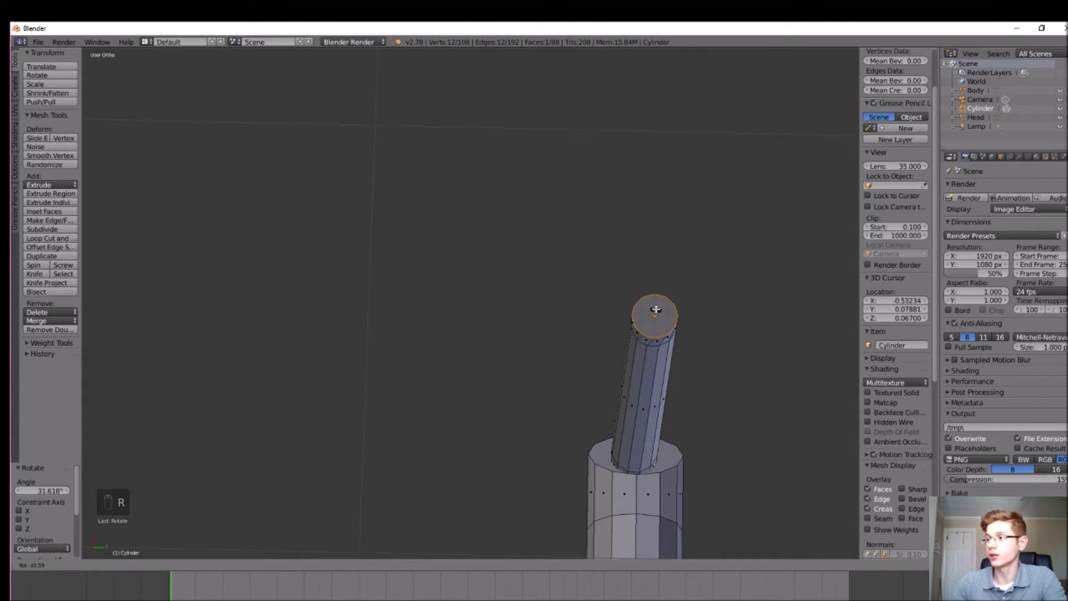
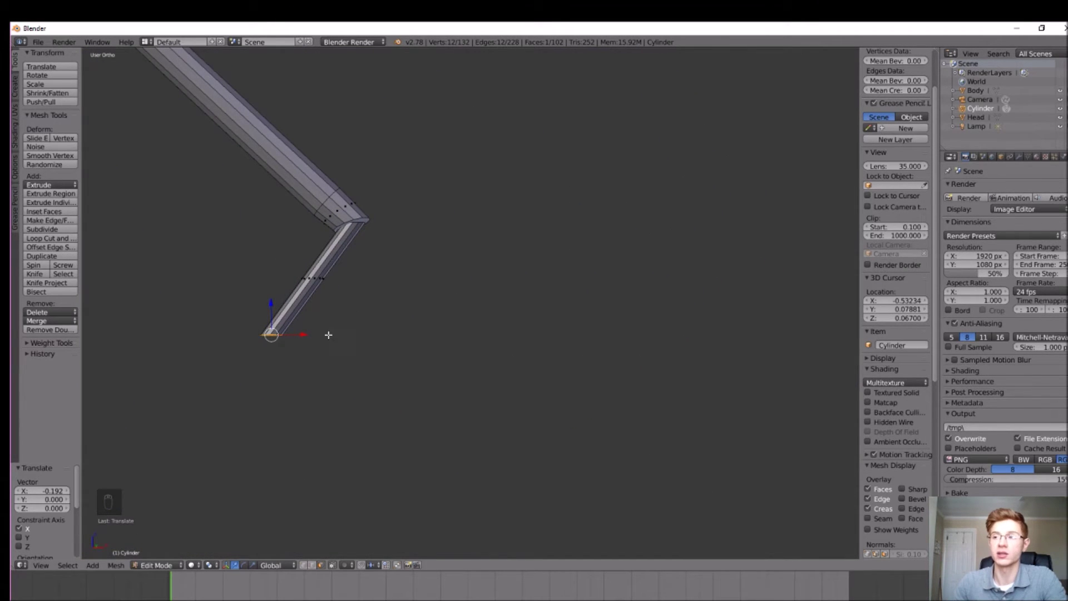
# Straighten the lowest segment to hang downward and select its vertices in solid shading
pyautogui.press('ctrl+z')
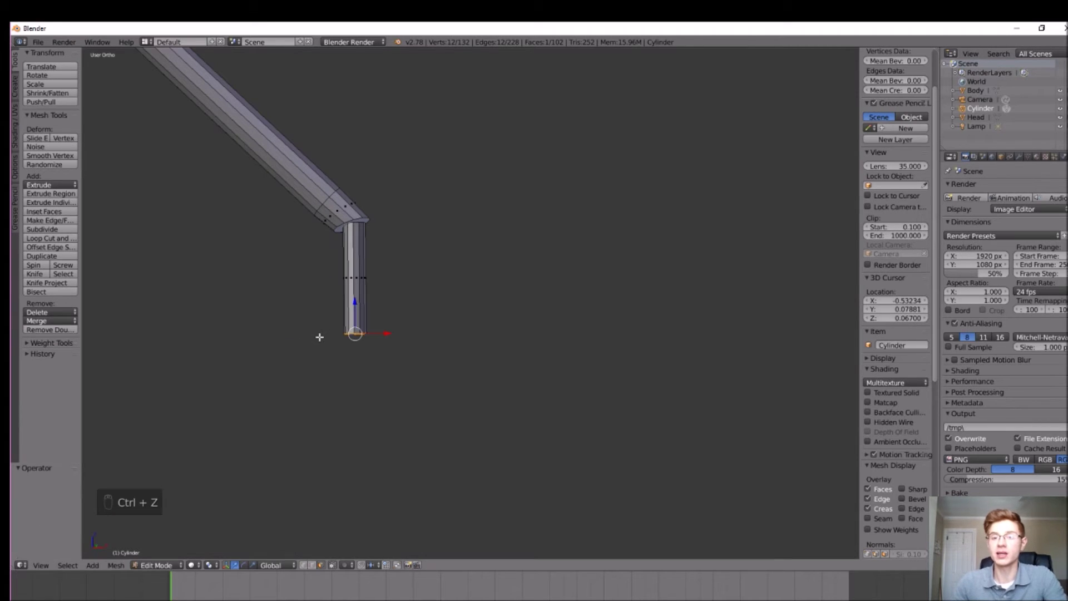
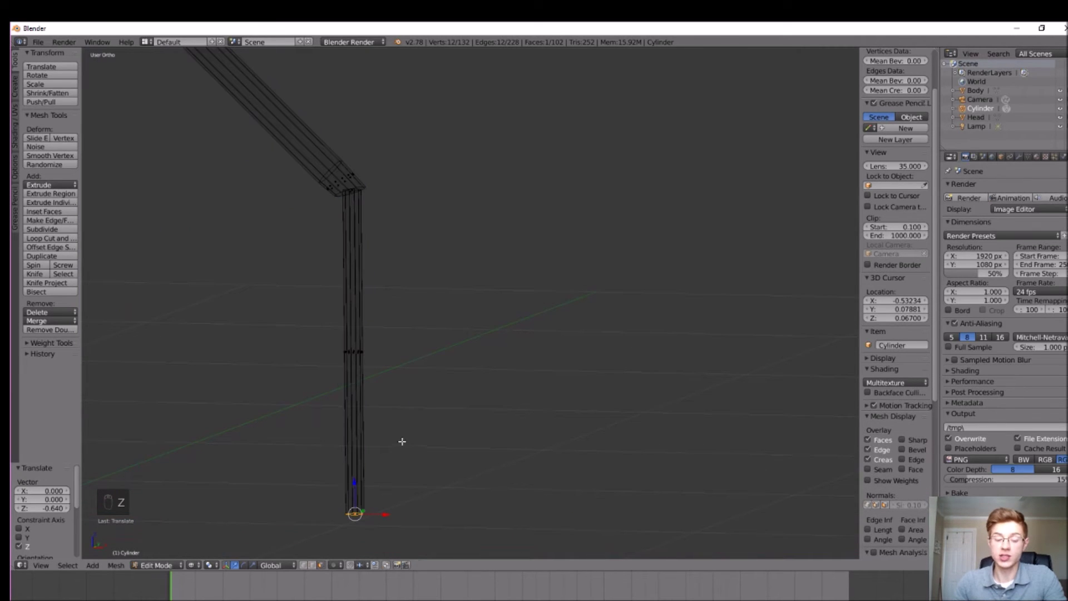
pyautogui.press('b')
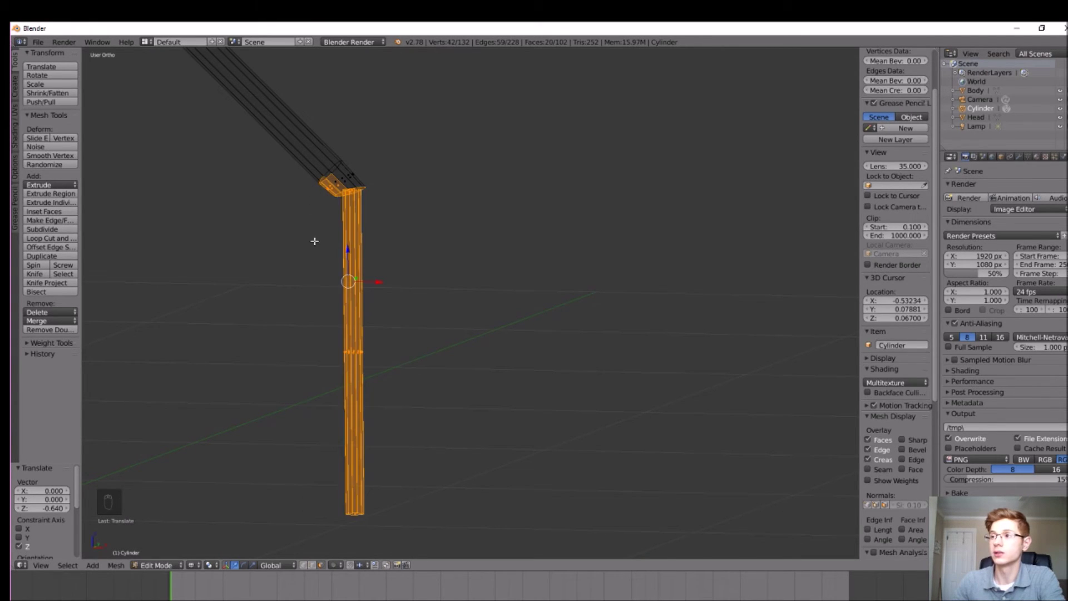
pyautogui.press('z')
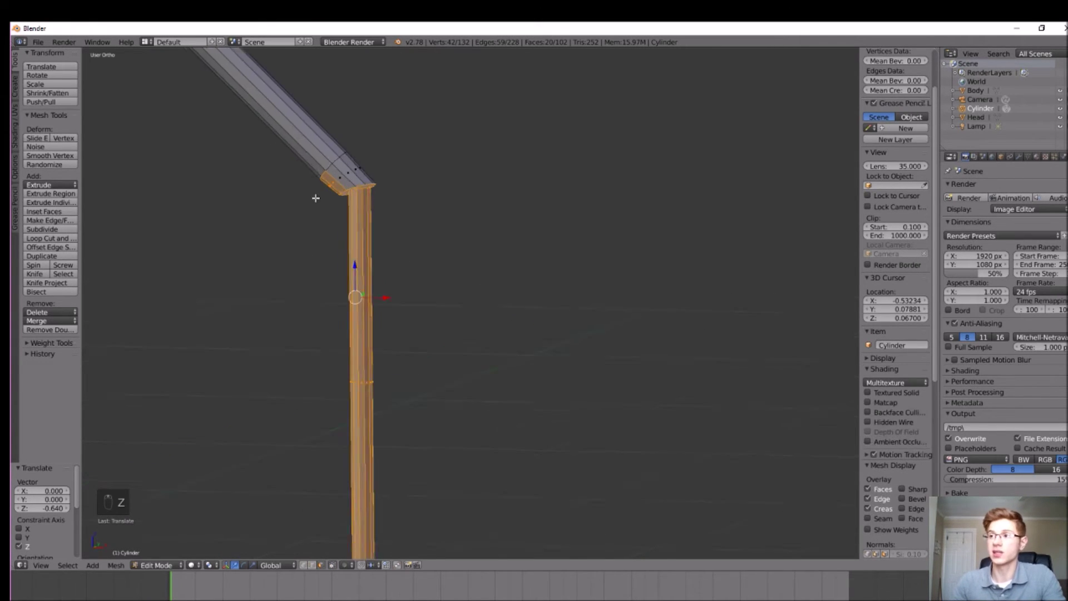
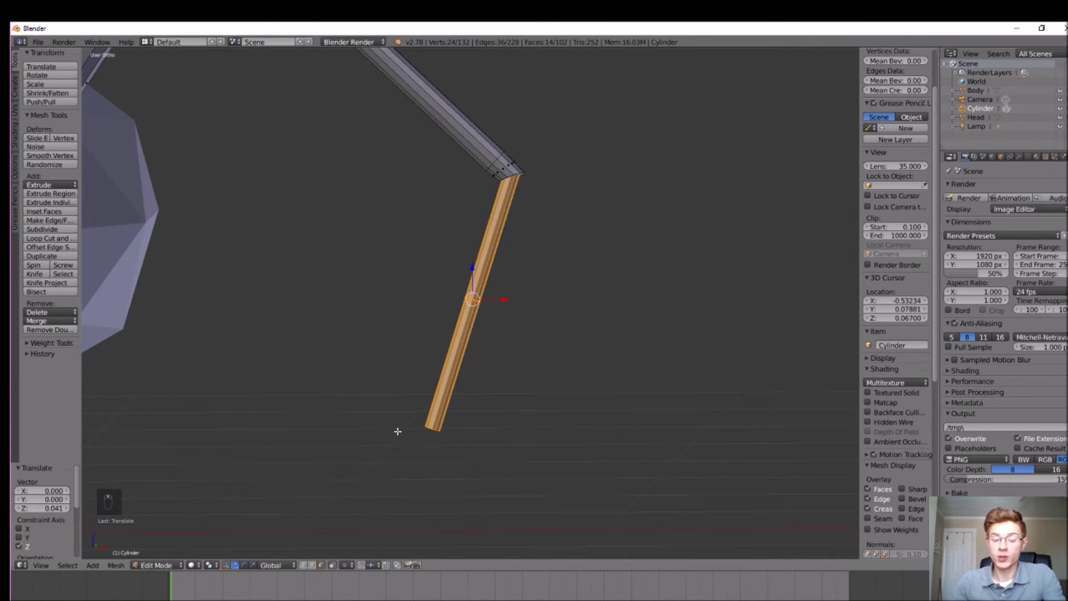
# Extrude a short section at the foot and shrink it into a pointed tip
pyautogui.press('a')
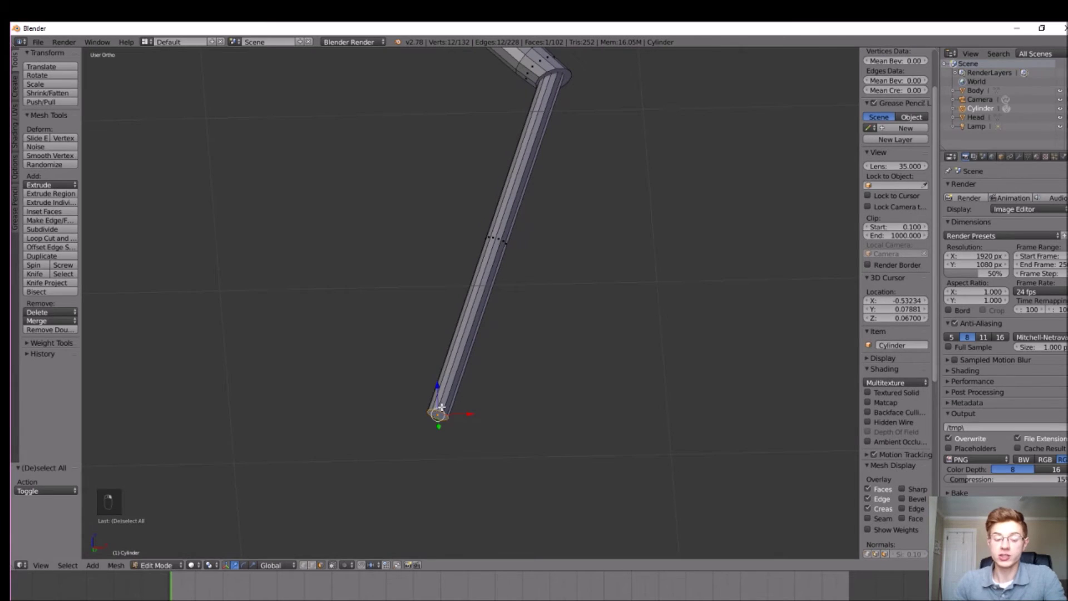
pyautogui.press('e')
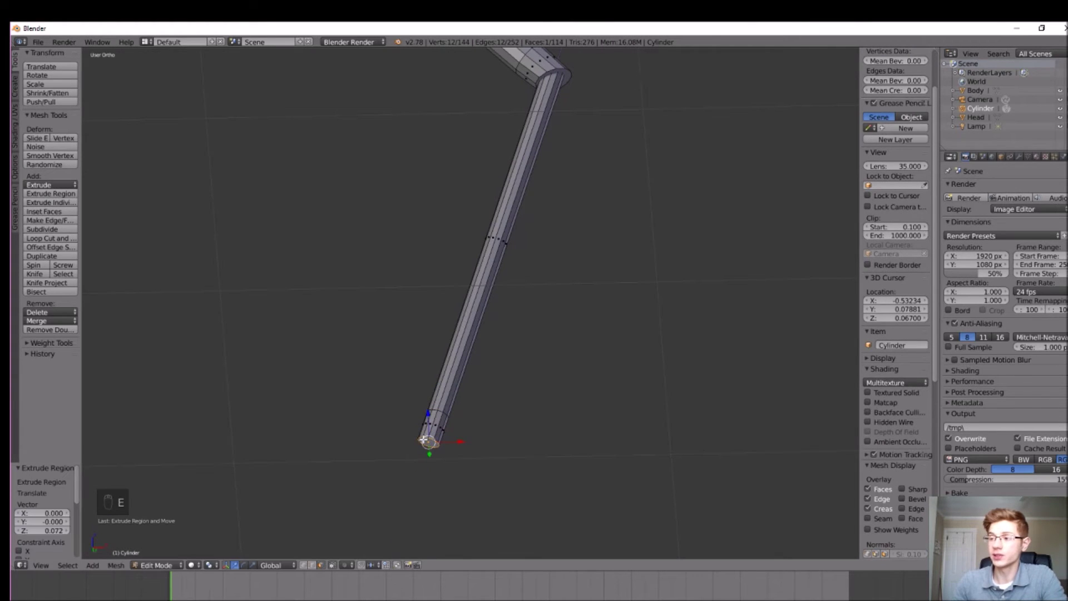
pyautogui.press('ctrl+z')
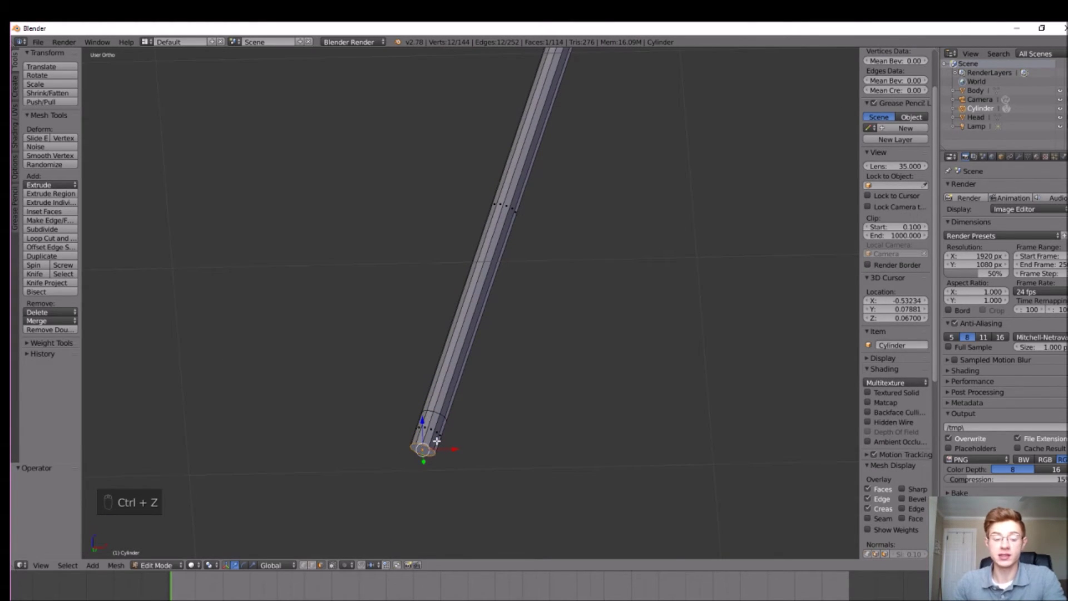
pyautogui.press('s')
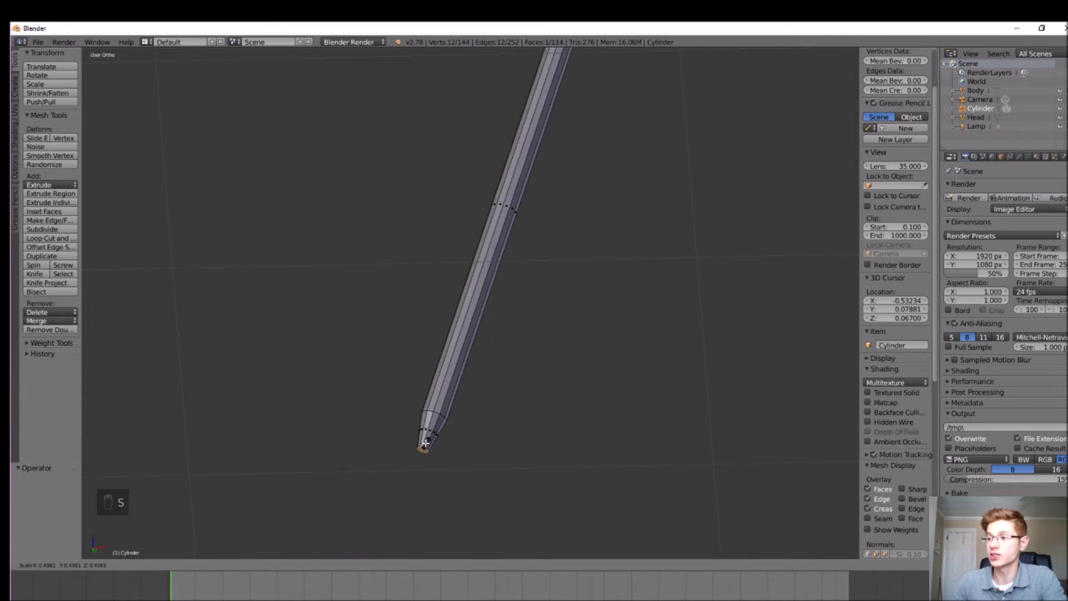
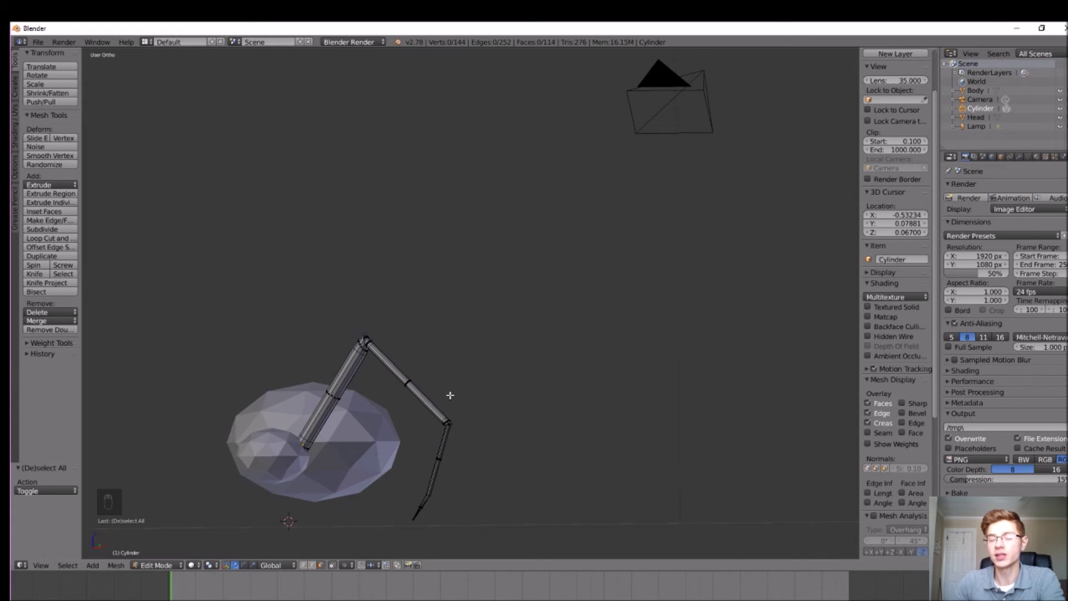
# Select the Leg object and orbit around the spider to check it before copying
pyautogui.click(159, 568)
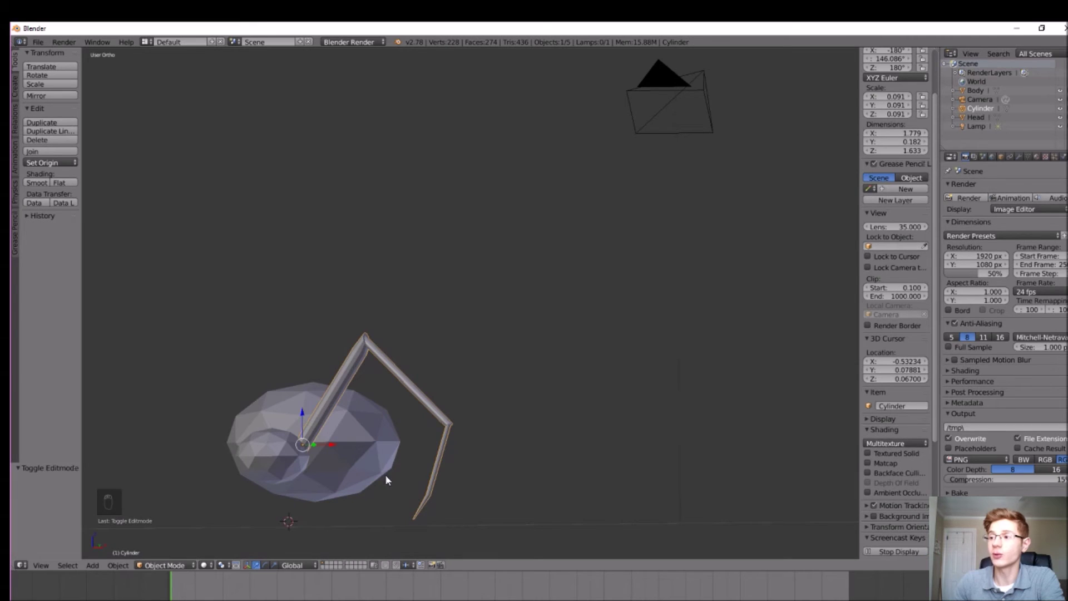
pyautogui.moveTo(471, 438); pyautogui.dragTo(967, 121)
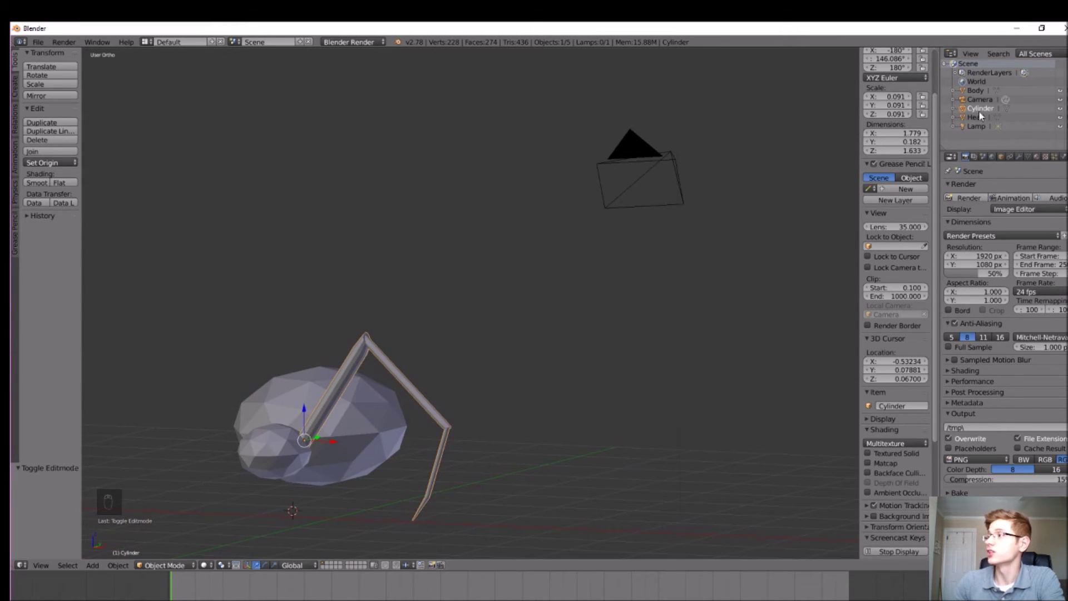
pyautogui.moveTo(990, 112); pyautogui.dragTo(851, 207)
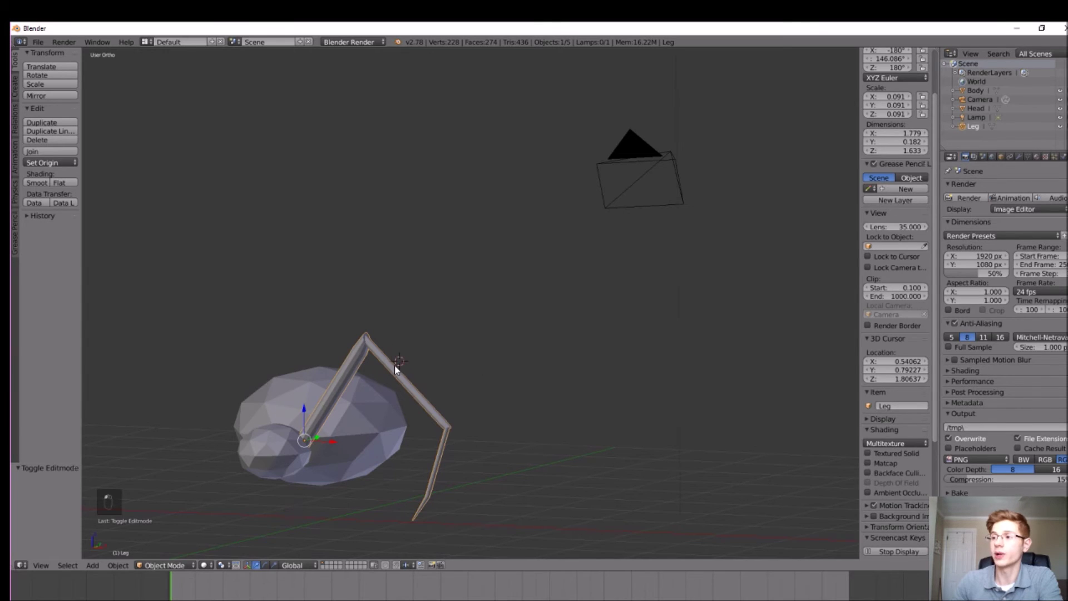
pyautogui.moveTo(403, 369); pyautogui.dragTo(491, 335)
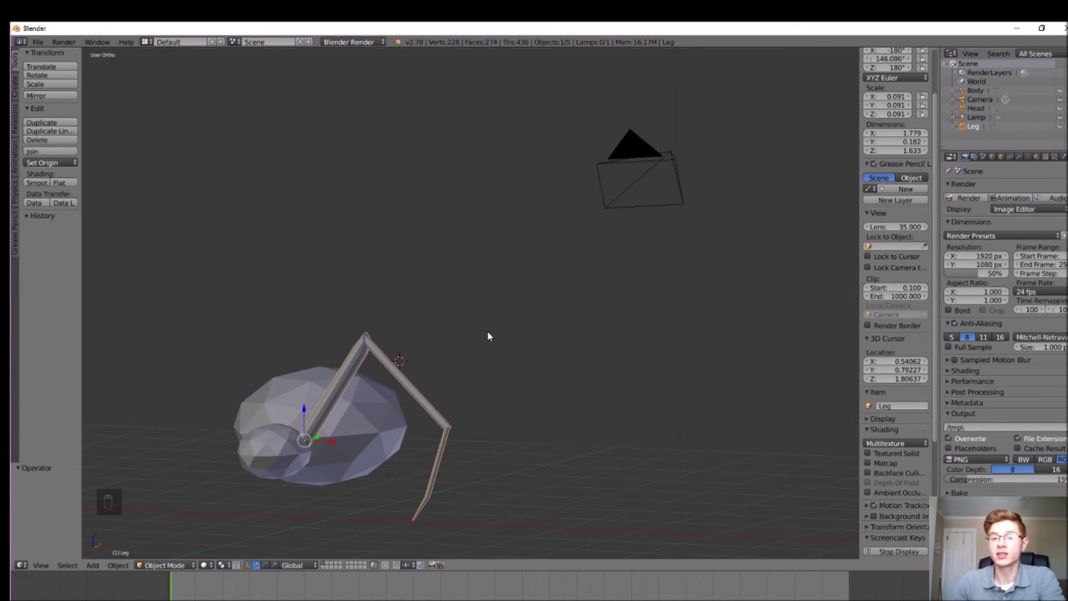
# Duplicate the leg with Shift+D and slide the copy along the body as the second leg
pyautogui.press('shift+d')
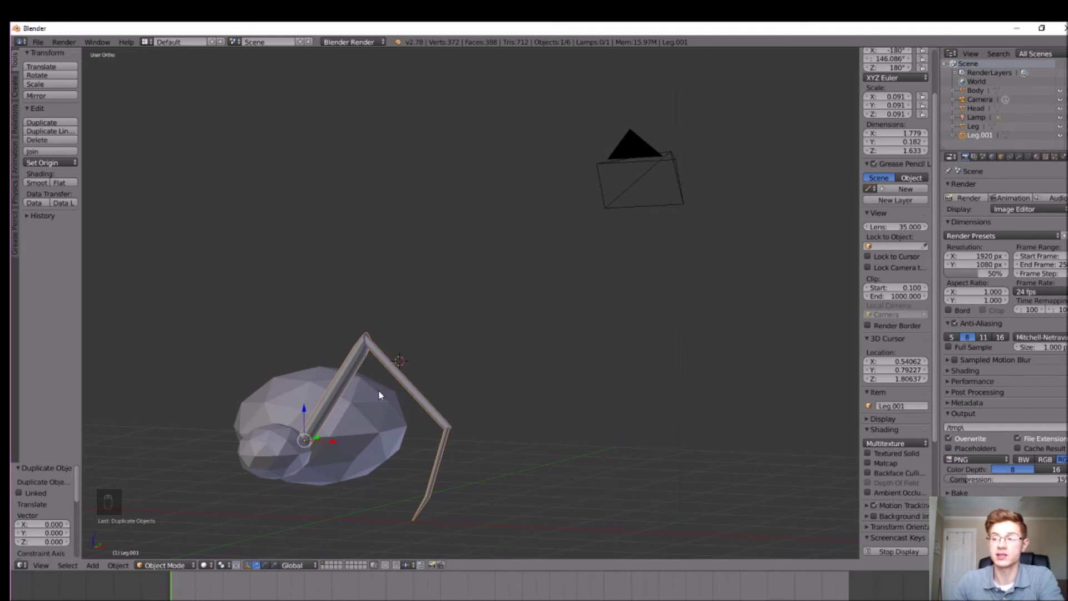
pyautogui.moveTo(345, 437); pyautogui.dragTo(362, 411)
pyautogui.moveTo(359, 414); pyautogui.dragTo(374, 419)
pyautogui.click(374, 419)
pyautogui.moveTo(394, 417); pyautogui.dragTo(412, 433)
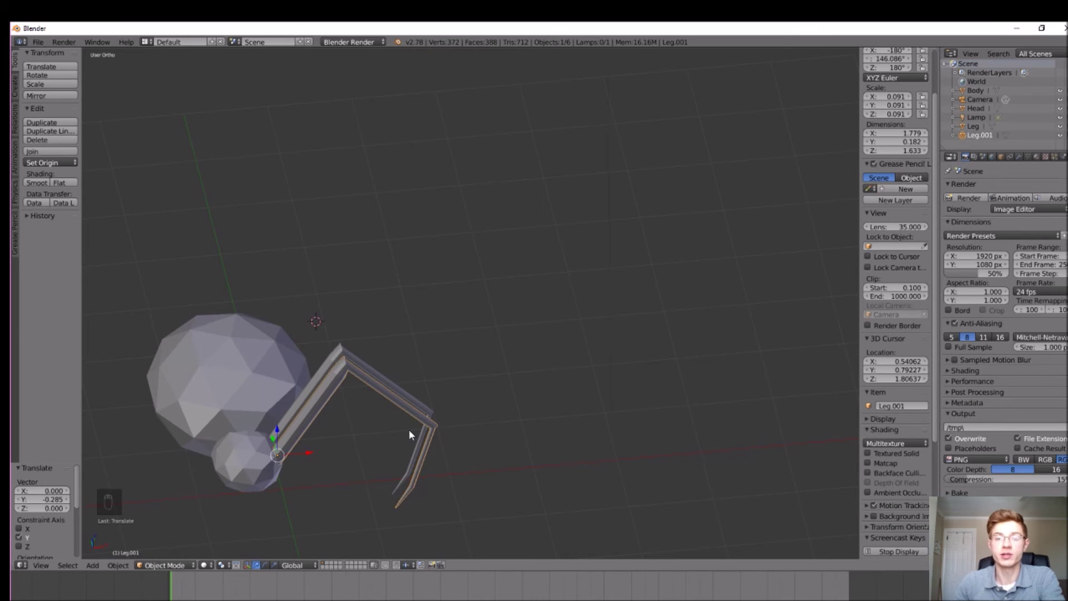
pyautogui.middleClick(340, 465)
# Rotate about Z, duplicate again and place a third leg beside the others
pyautogui.press('r')
pyautogui.press('z')
pyautogui.press('r')
pyautogui.press('Escape')
pyautogui.moveTo(371, 356); pyautogui.dragTo(364, 364)
pyautogui.press('shift+d')
pyautogui.press('r')
pyautogui.rightClick(272, 346)
pyautogui.middleClick(292, 338)
# Rotate and duplicate once more for the fourth leg, then reselect the original leg
pyautogui.press('r')
pyautogui.press('r')
pyautogui.press('r')
pyautogui.press('shift+d')
pyautogui.click(328, 371)
pyautogui.press('r')
pyautogui.middleClick(408, 426)
pyautogui.rightClick(339, 395)
pyautogui.press('a')
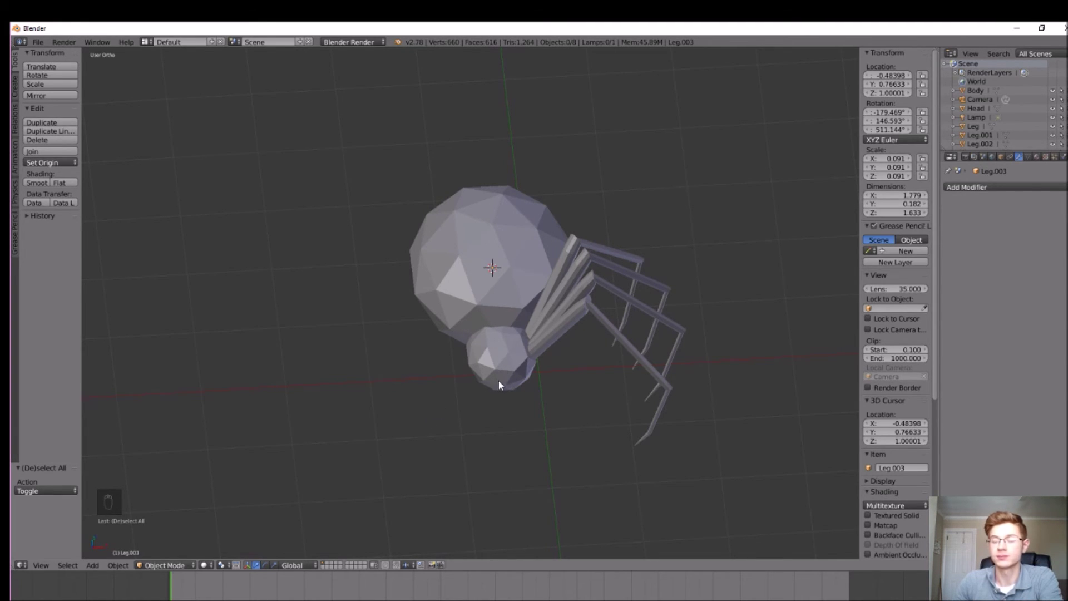
pyautogui.press('ctrl+z')
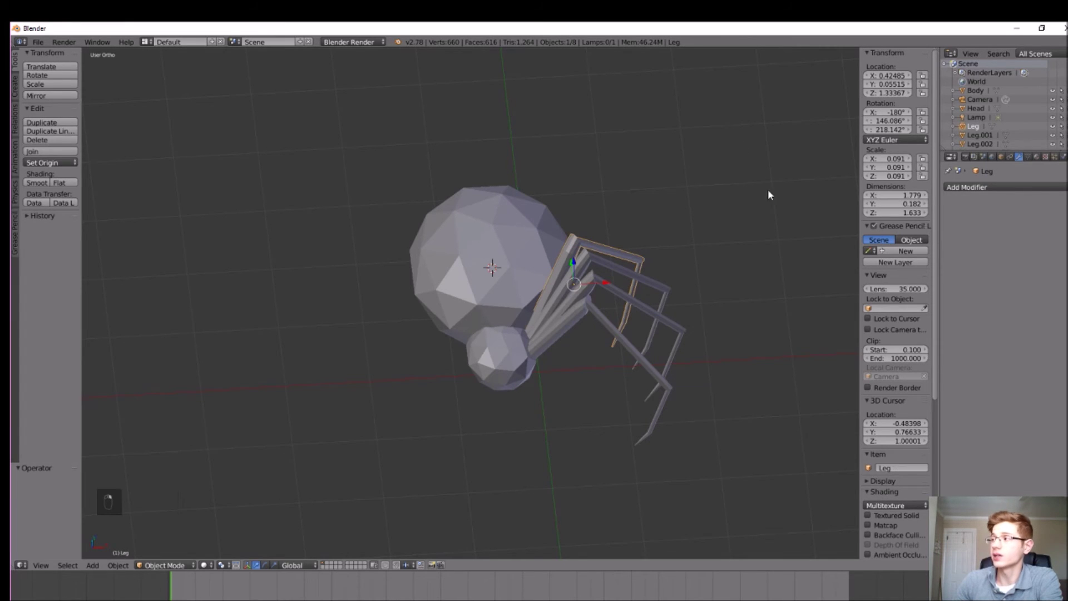
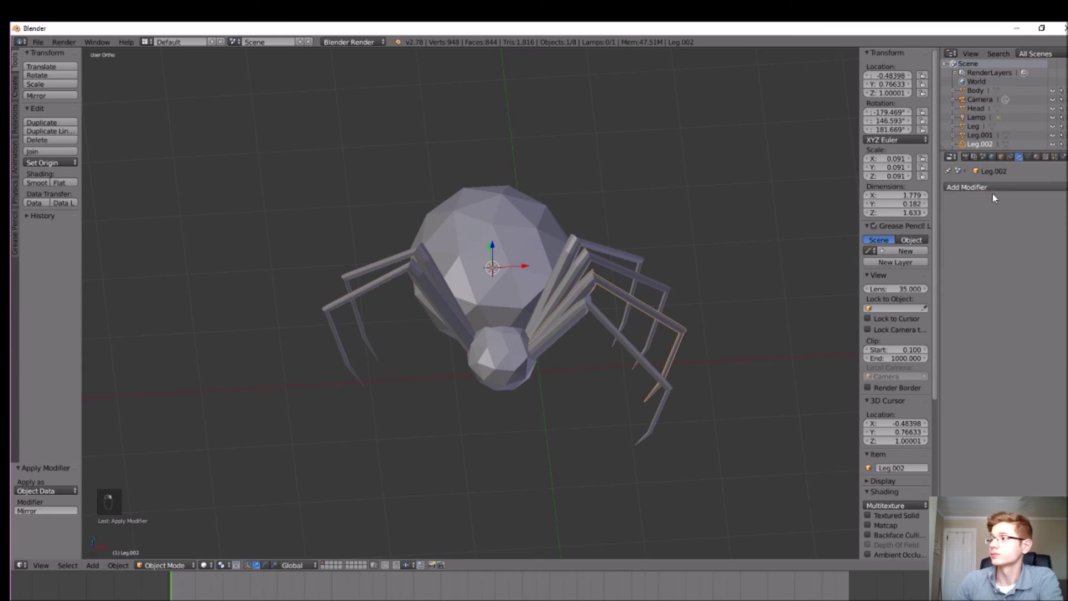
# Add a Mirror modifier with Body as mirror object and apply it to the leg
pyautogui.click(1024, 164)
pyautogui.click(1067, 206)
pyautogui.click(863, 306)
pyautogui.doubleClick(590, 381)
pyautogui.press('a')
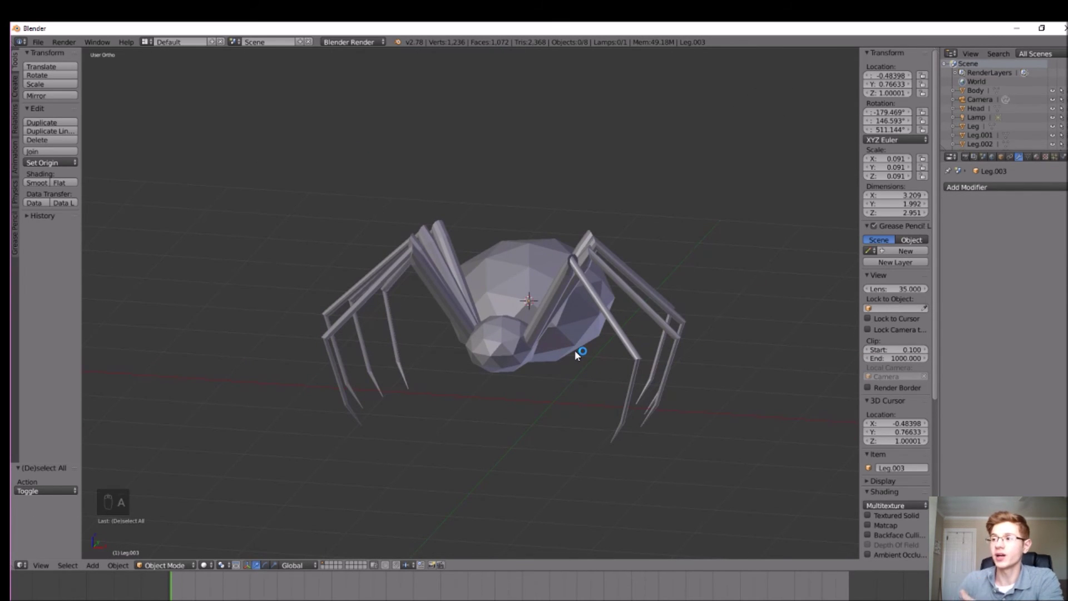
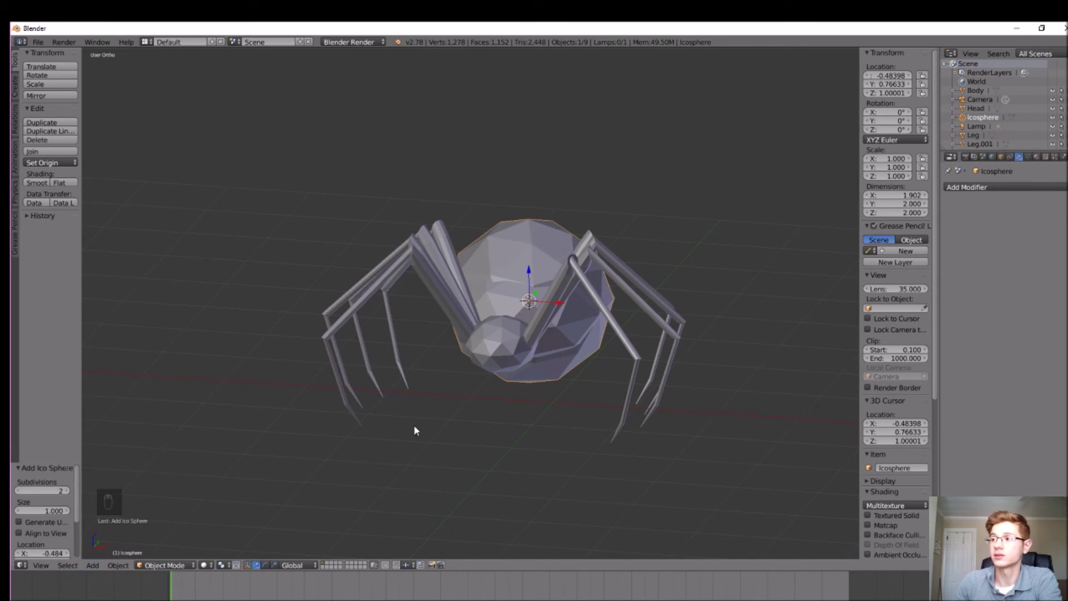
# Move the icosphere out in front of the spider and shrink it to eye size
pyautogui.moveTo(535, 306); pyautogui.dragTo(455, 391)
pyautogui.press('s')
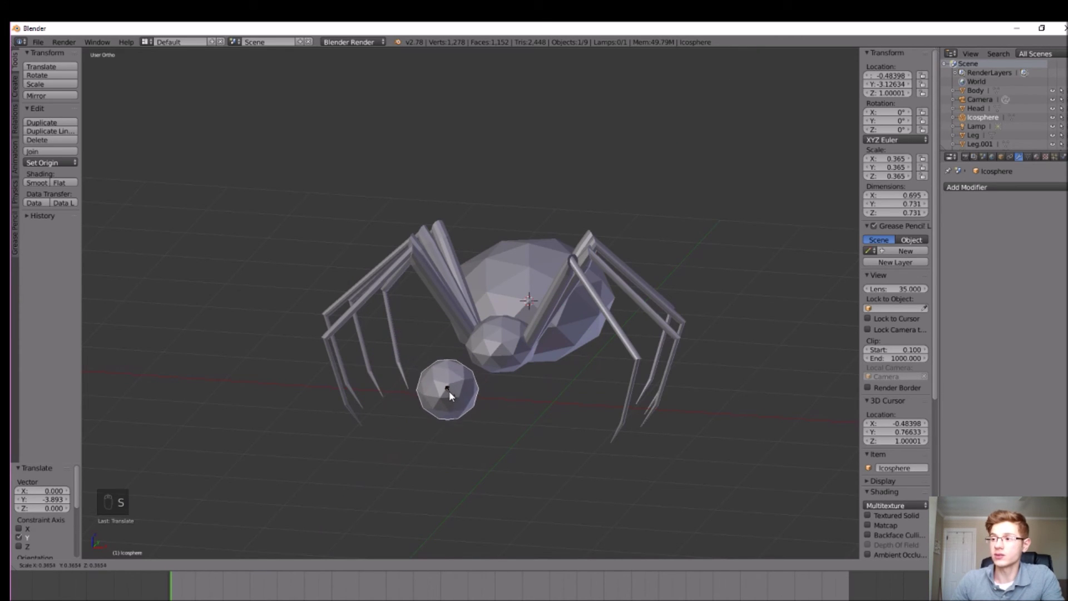
pyautogui.press('s')
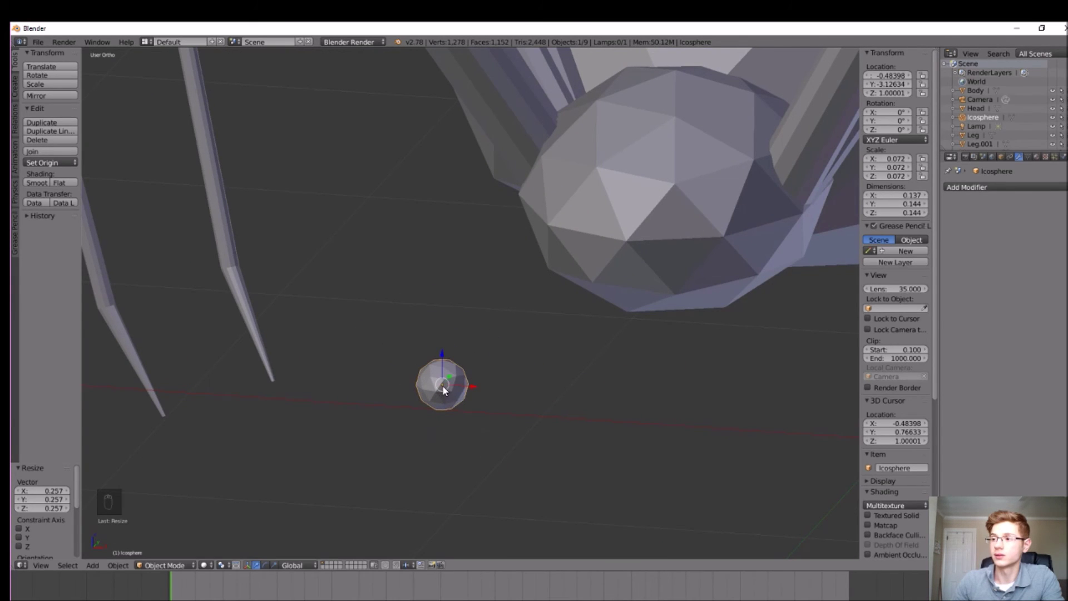
pyautogui.moveTo(489, 385); pyautogui.dragTo(594, 379)
pyautogui.moveTo(593, 378); pyautogui.dragTo(574, 382)
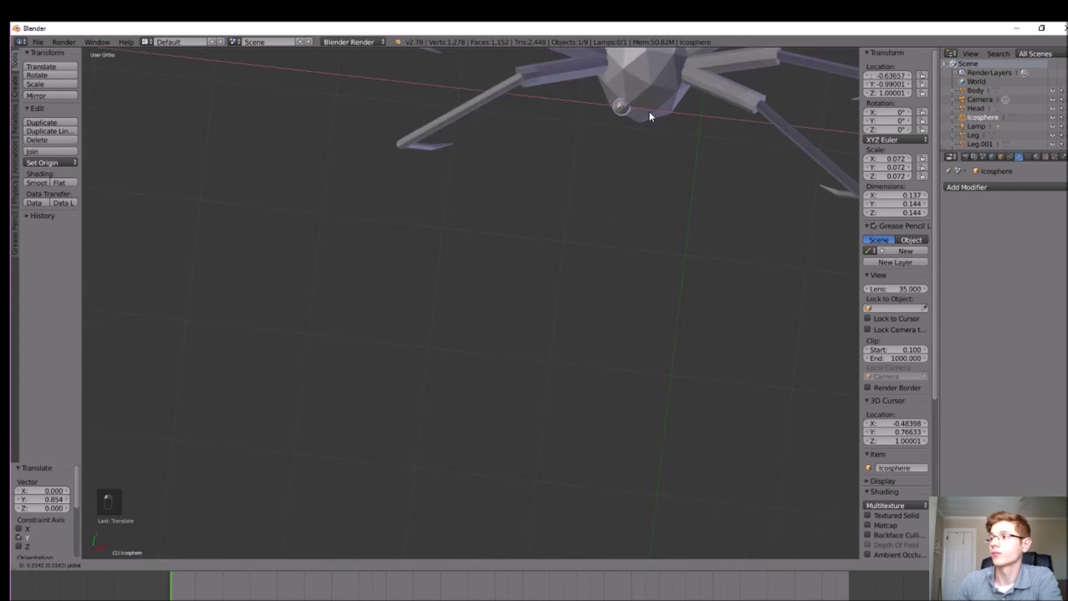
# Push the eye onto the head front and duplicate copies beside it for the first row
pyautogui.press('shift+d')
pyautogui.press('shift+d')
pyautogui.press('shift+d')
pyautogui.press('shift+d')
pyautogui.moveTo(614, 189); pyautogui.dragTo(651, 176)
pyautogui.press('shift+d')
pyautogui.press('Delete')
pyautogui.moveTo(623, 158); pyautogui.dragTo(662, 228)
pyautogui.click(691, 131)
pyautogui.click(670, 213)
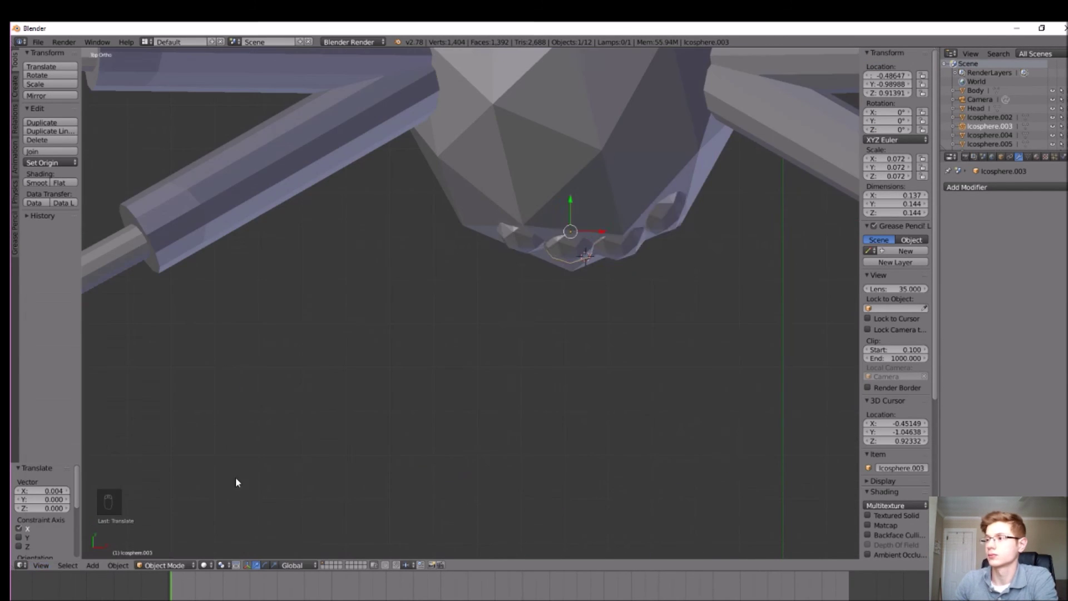
# Duplicate and place further eyes to build a second row on the head, then deselect
pyautogui.middleClick(602, 213)
pyautogui.moveTo(602, 207); pyautogui.dragTo(662, 225)
pyautogui.moveTo(662, 225); pyautogui.dragTo(595, 234)
pyautogui.click(595, 235)
pyautogui.press('shift+d')
pyautogui.press('shift+d')
pyautogui.click(621, 202)
pyautogui.press('shift+d')
pyautogui.click(649, 187)
pyautogui.click(663, 163)
pyautogui.press('a')
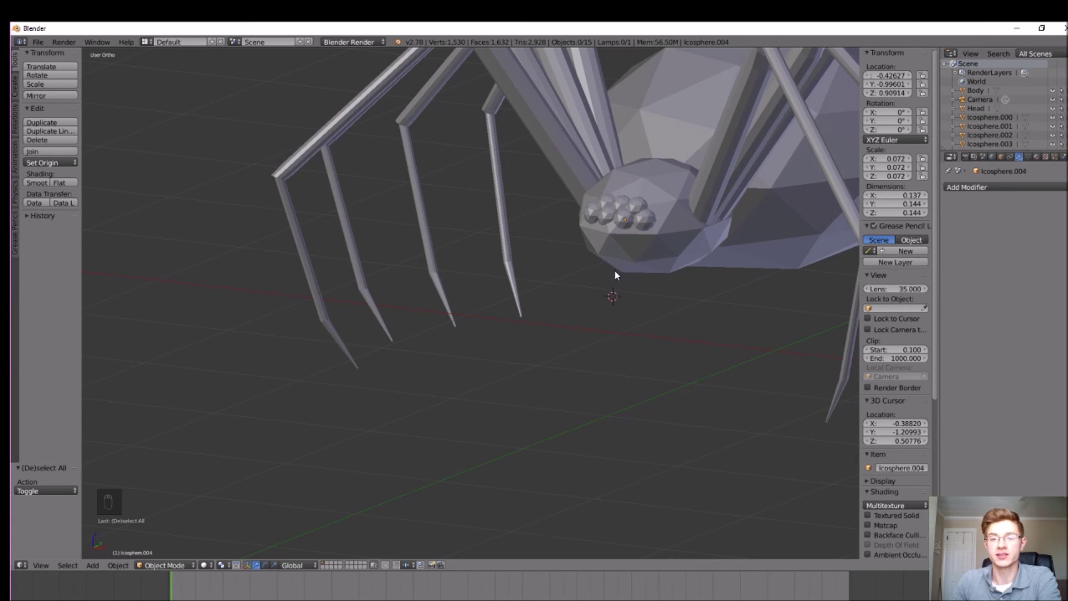
# Add a cone to the scene and scale it down to a tall, thin fang
pyautogui.press('ctrl+z')
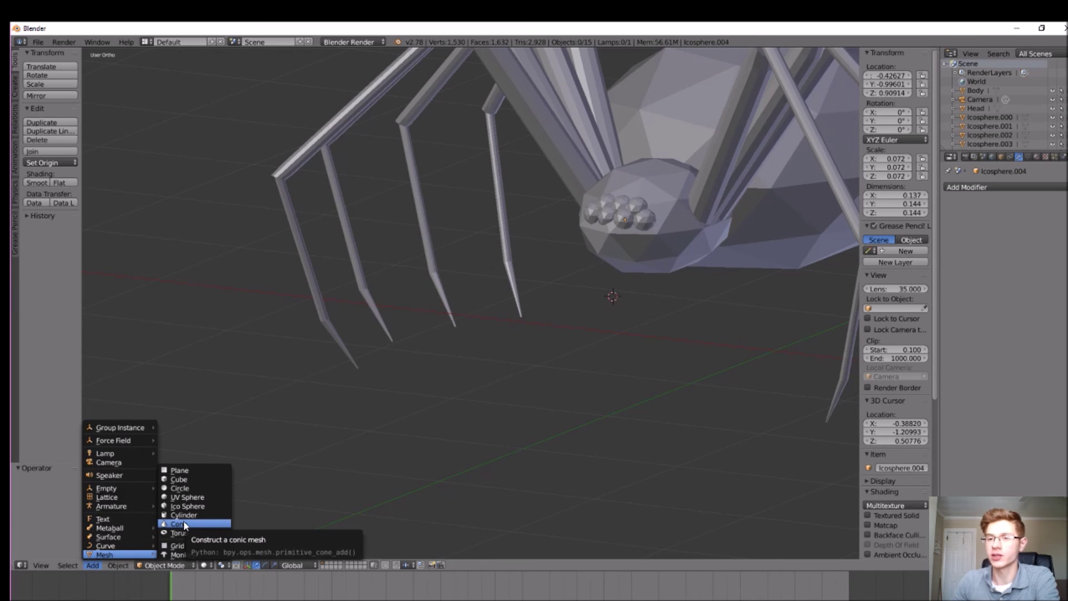
pyautogui.press('ctrl+z')
pyautogui.moveTo(51, 493); pyautogui.dragTo(487, 373)
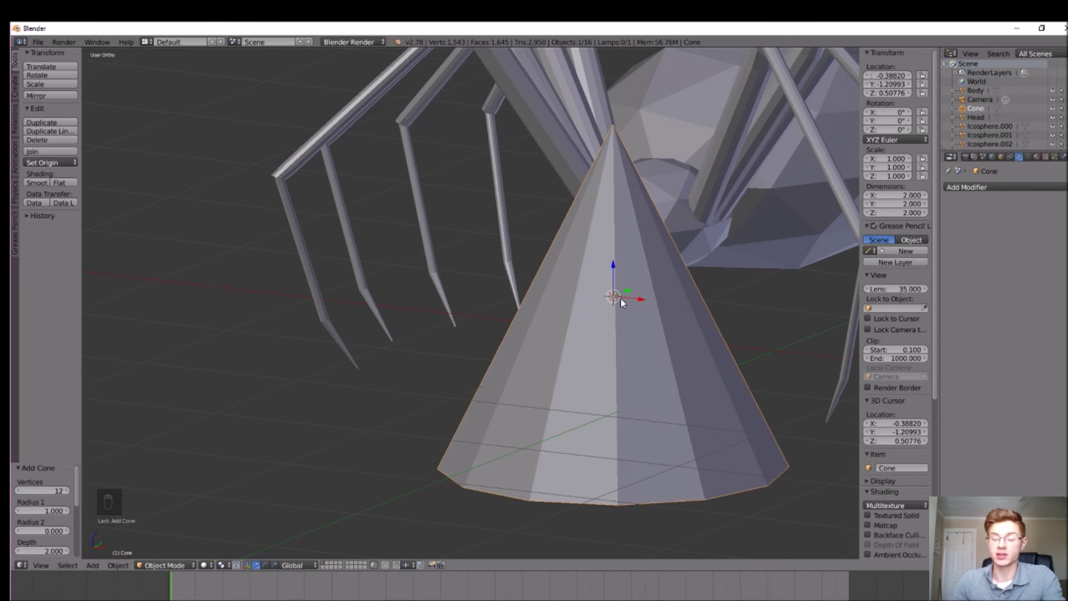
pyautogui.press('s')
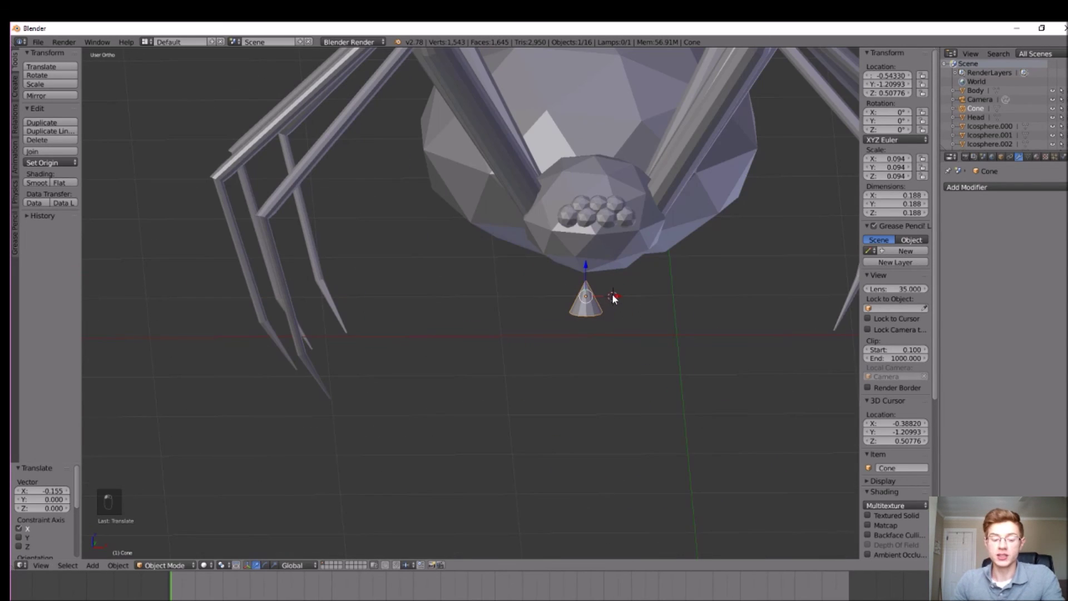
pyautogui.press('s')
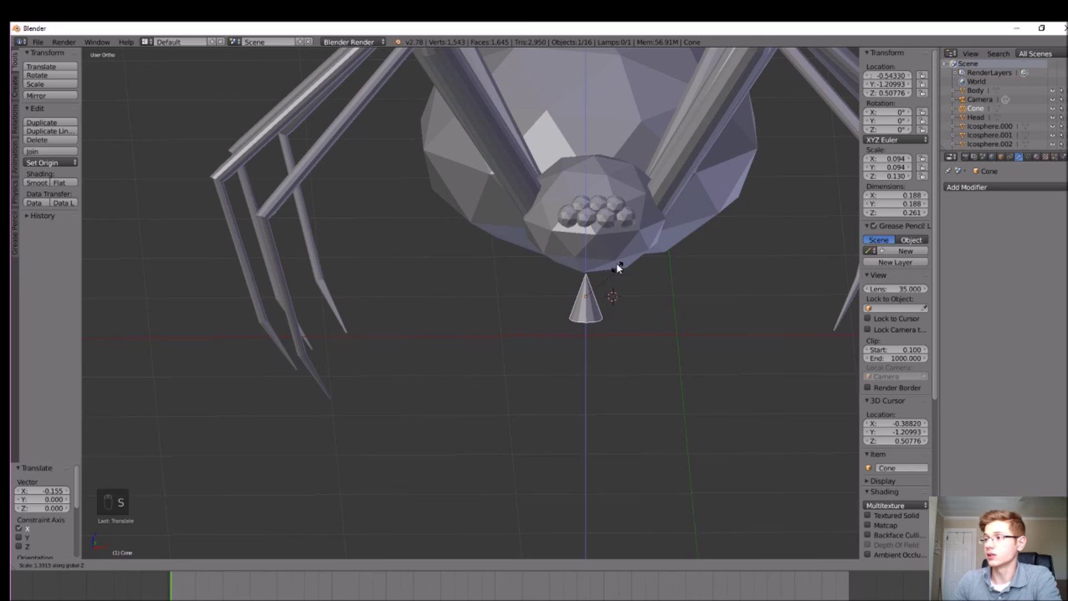
pyautogui.press('s')
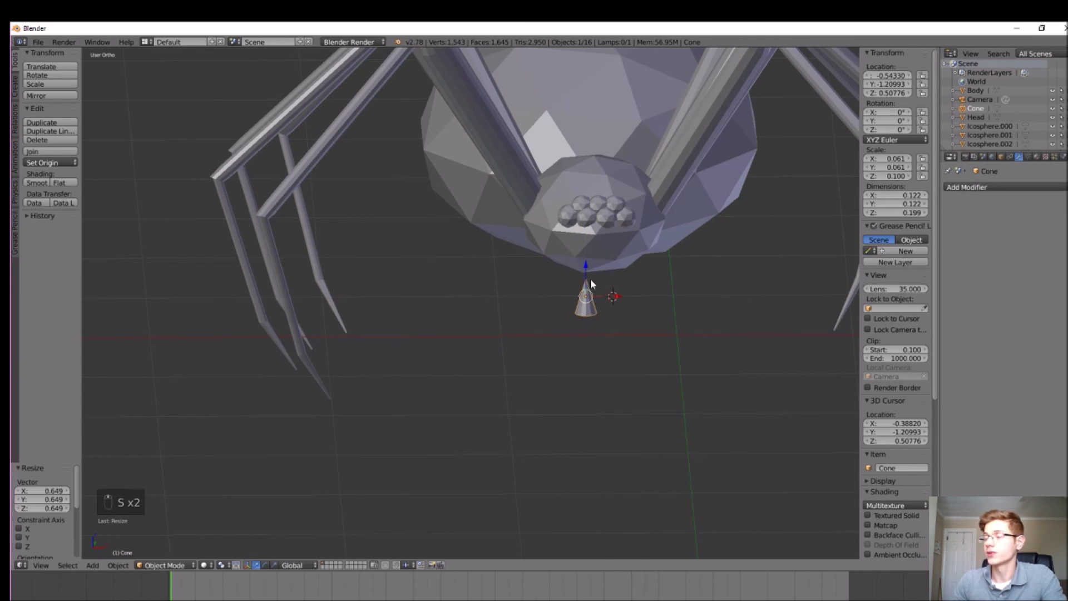
# Rotate and tilt the fang into place under the front of the head
pyautogui.moveTo(631, 285); pyautogui.dragTo(640, 250)
pyautogui.press('r')
pyautogui.click(615, 238)
pyautogui.press('r')
pyautogui.press('z')
pyautogui.press('Escape')
pyautogui.press('Escape')
pyautogui.press('r')
pyautogui.click(610, 261)
pyautogui.moveTo(647, 293); pyautogui.dragTo(617, 309)
# Fine-tune the fang's rotation beneath the eyes and mirror it across the Body
pyautogui.press('s')
pyautogui.press('ctrl+z')
pyautogui.press('r')
pyautogui.click(617, 279)
pyautogui.press('r')
pyautogui.moveTo(556, 298); pyautogui.dragTo(540, 292)
pyautogui.press('r')
pyautogui.click(621, 313)
pyautogui.press('r')
pyautogui.click(626, 308)
pyautogui.press('a')
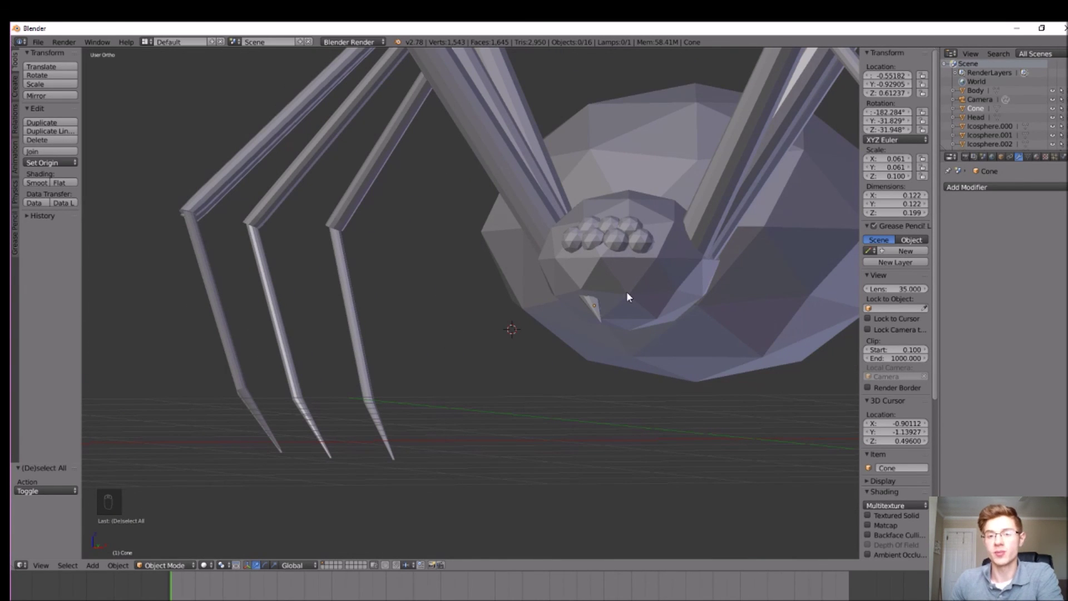
pyautogui.press('a')
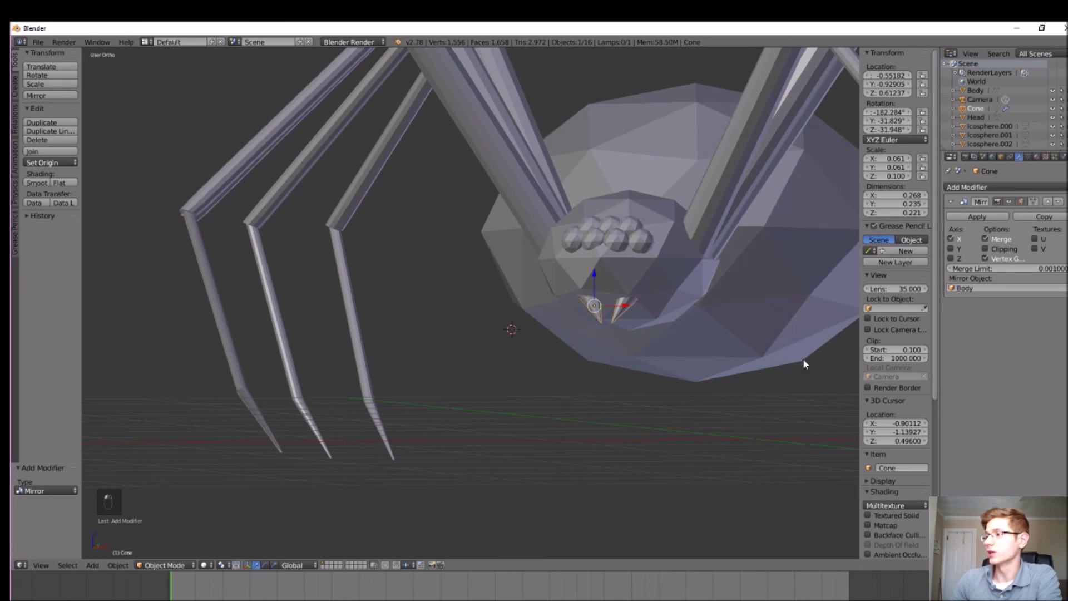
# Apply the fang mirror, then give the body and head a purple Diffuse material
pyautogui.press('ctrl+z')
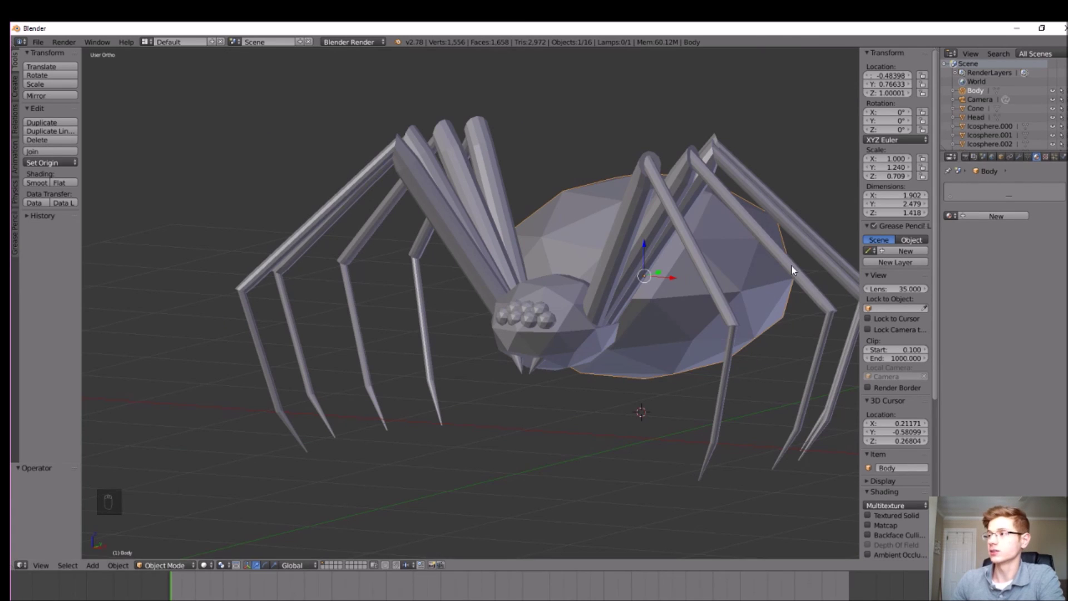
pyautogui.moveTo(1008, 221); pyautogui.dragTo(1037, 164)
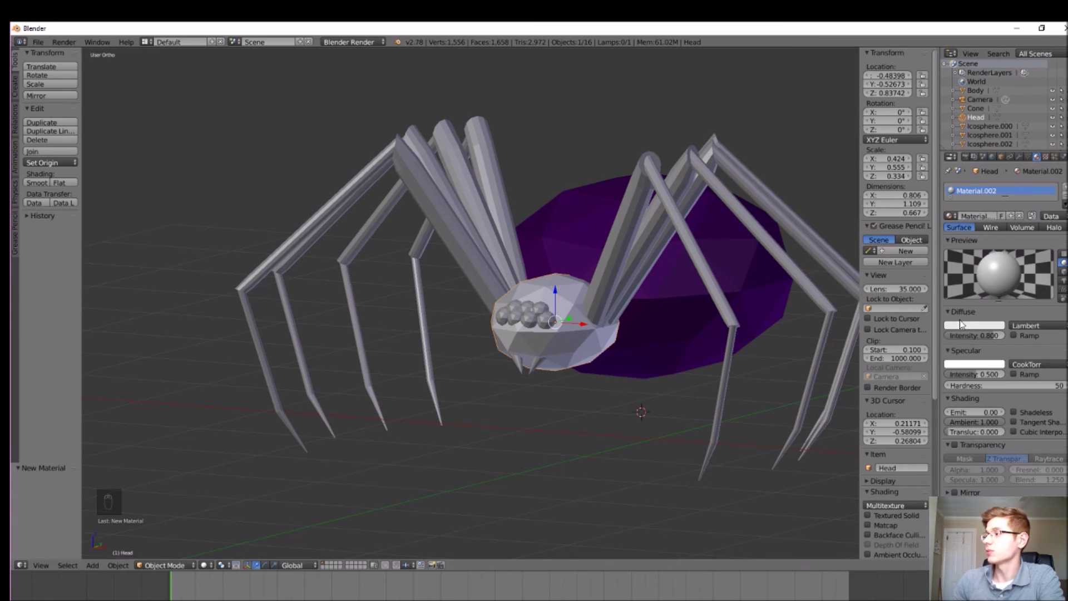
pyautogui.moveTo(965, 327); pyautogui.dragTo(761, 391)
# Give the legs a black material and the fangs a white one
pyautogui.moveTo(669, 208); pyautogui.dragTo(1005, 268)
pyautogui.click(984, 306)
pyautogui.press('a')
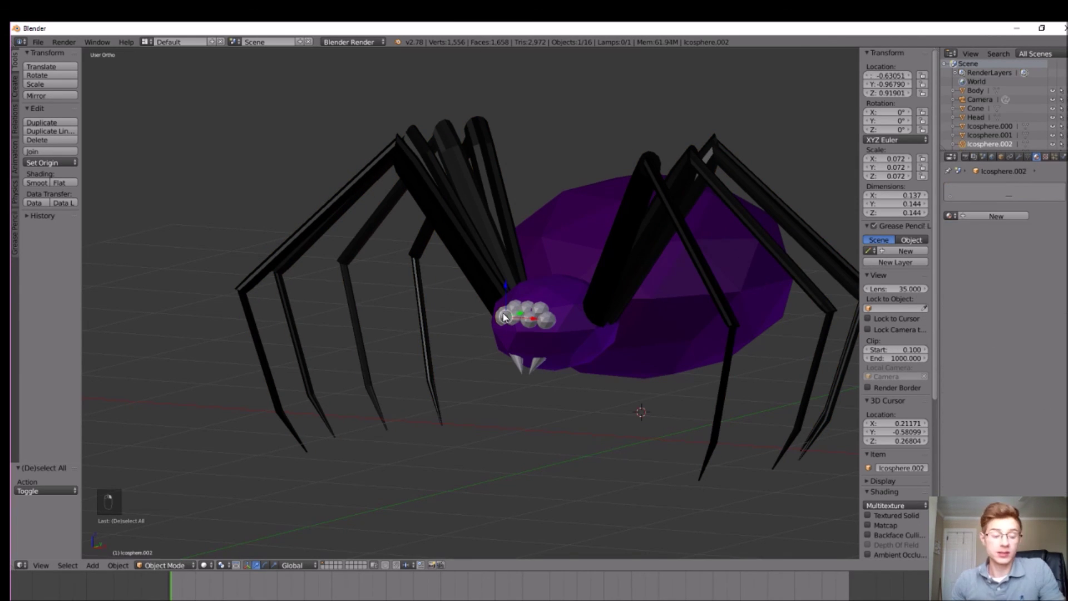
# Select all the eyes and give them a new green material
pyautogui.click(990, 218)
pyautogui.press('a')
pyautogui.click(566, 311)
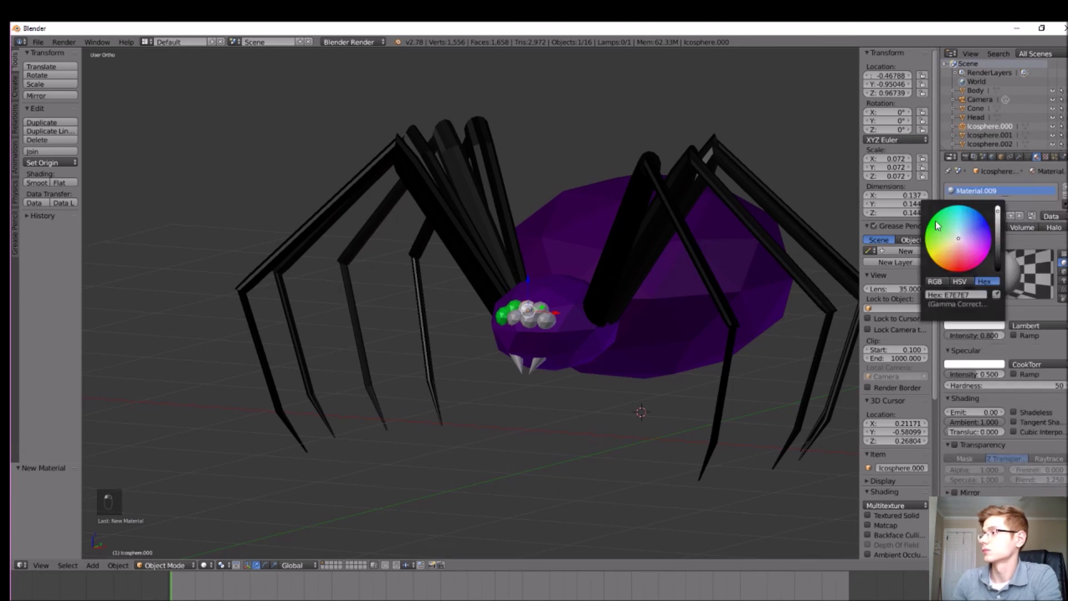
pyautogui.click(961, 237)
pyautogui.press('a')
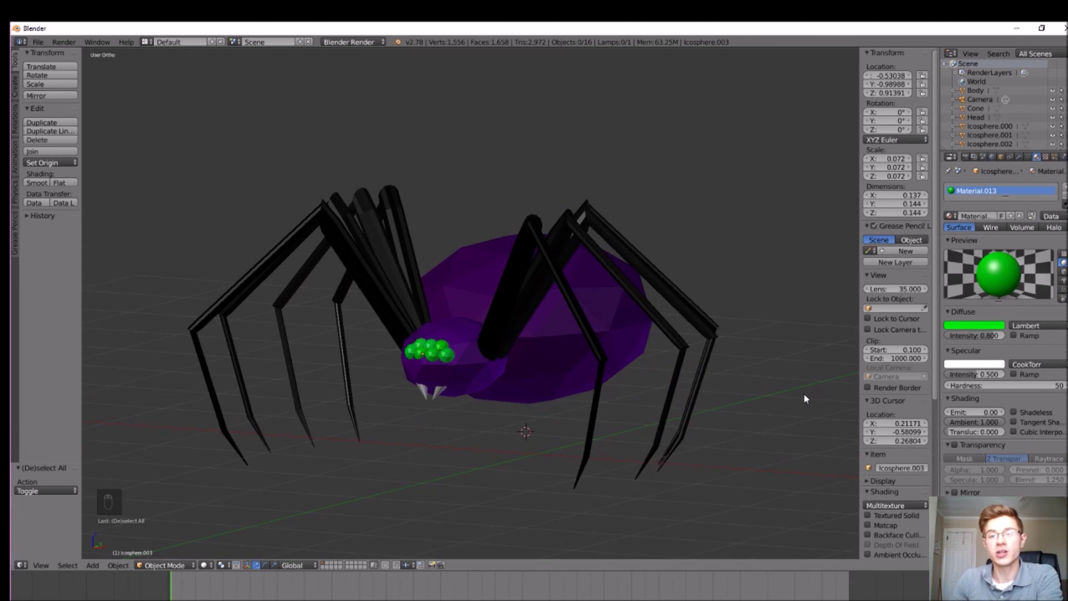